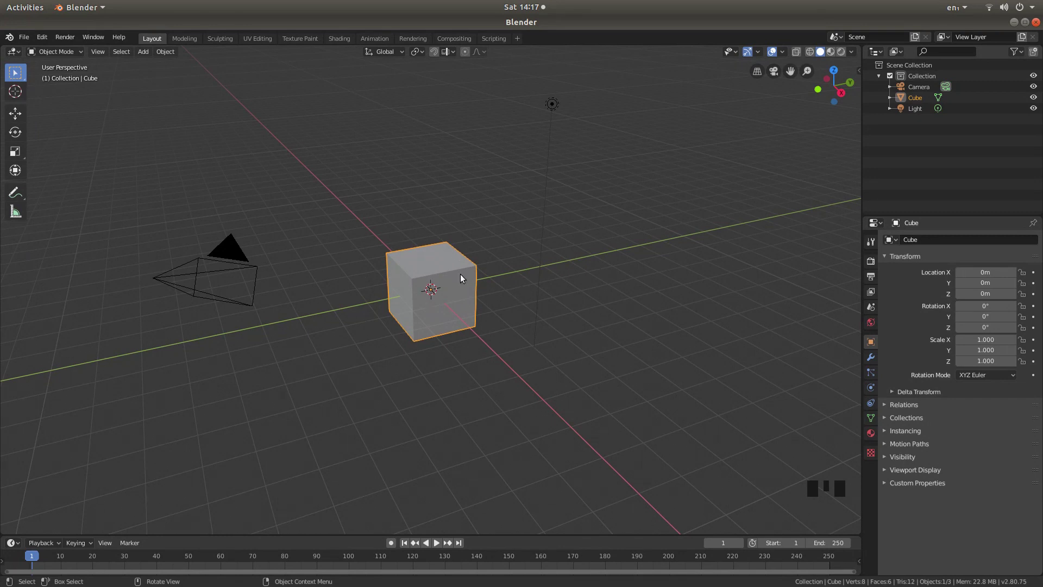
- Delete the default cube so only the camera and light remain
key("x")
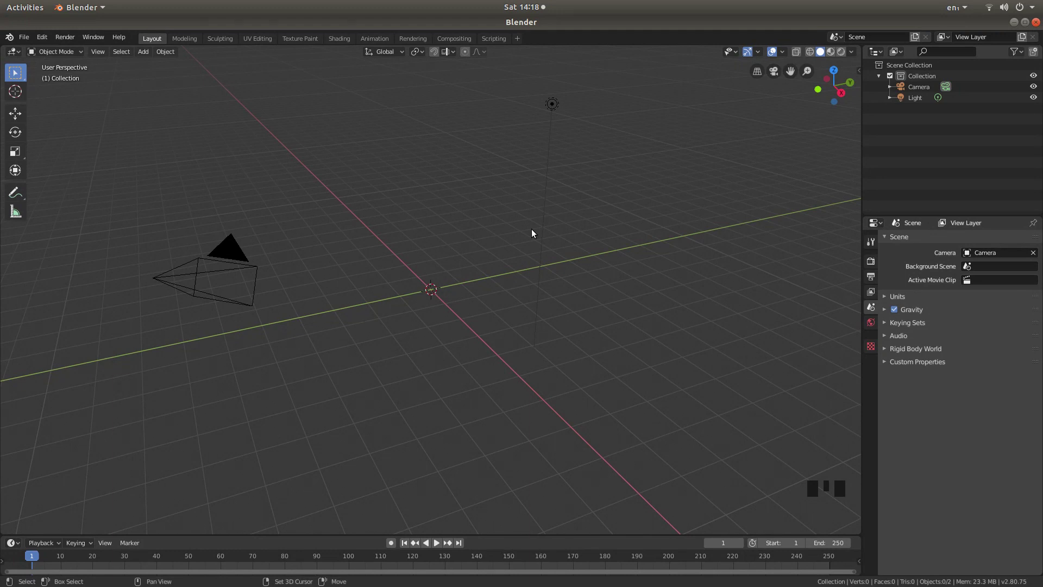
- Add a 64-vertex cylinder at the origin and view it from the top, zoomed in
key("shift+a")
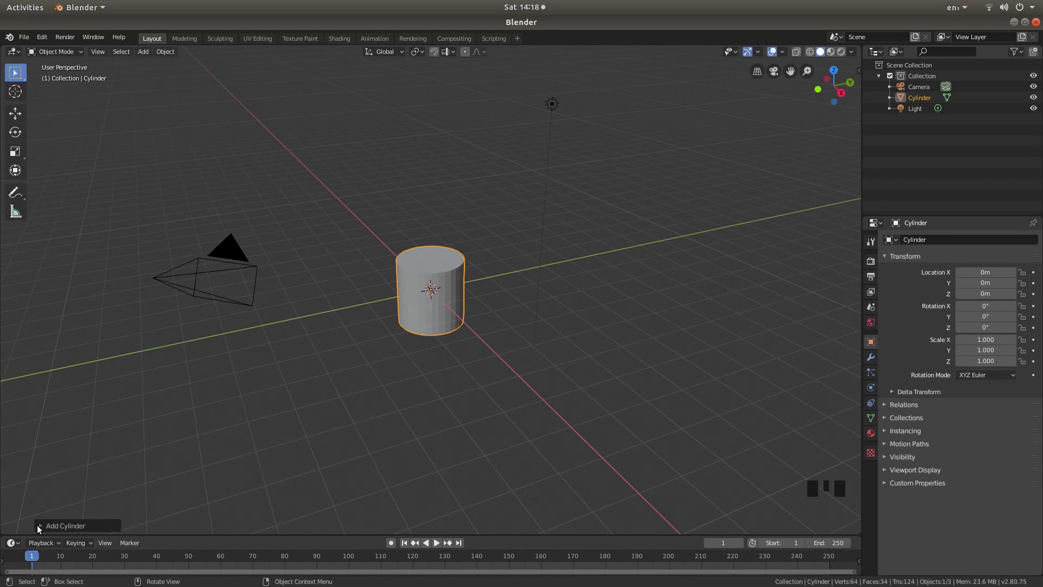
left_click(43, 528)
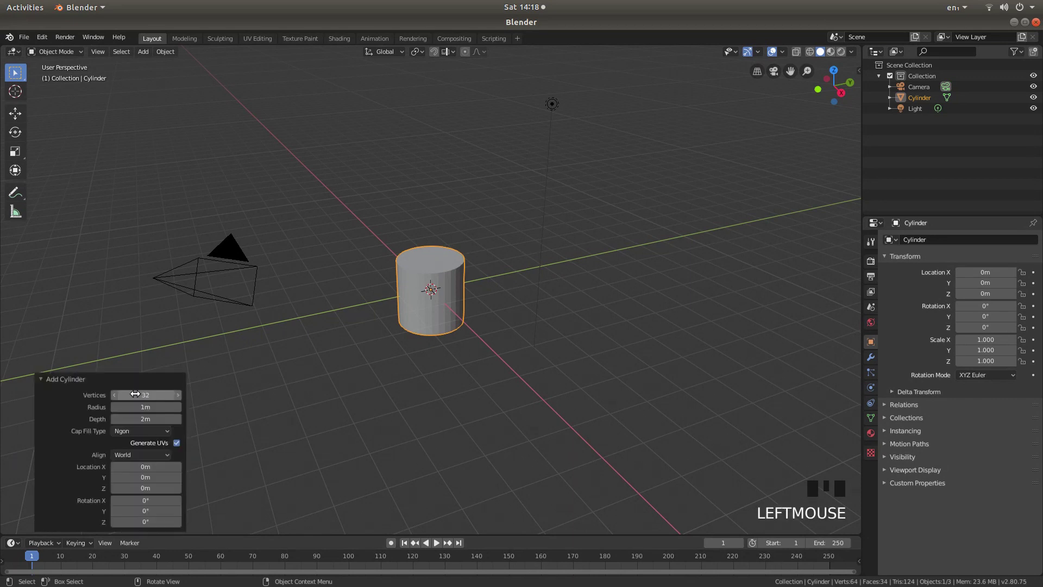
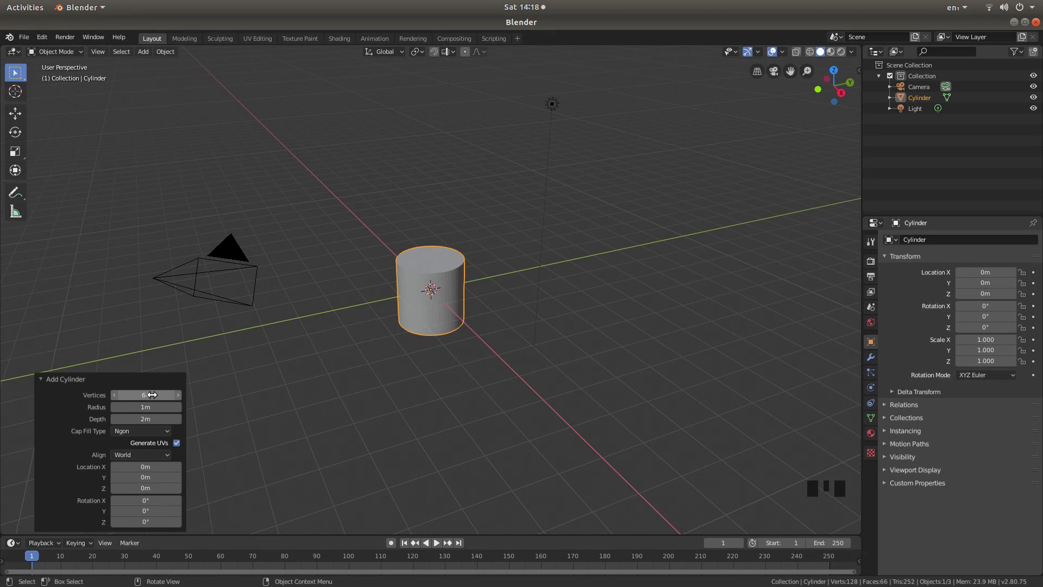
key("KP_7")
scroll("up", 3)
scroll("up", 3)
scroll("up", 3)
- In Edit Mode, rotate the cylinder's mesh 3° about Z and enable X-ray shading
key("Tab")
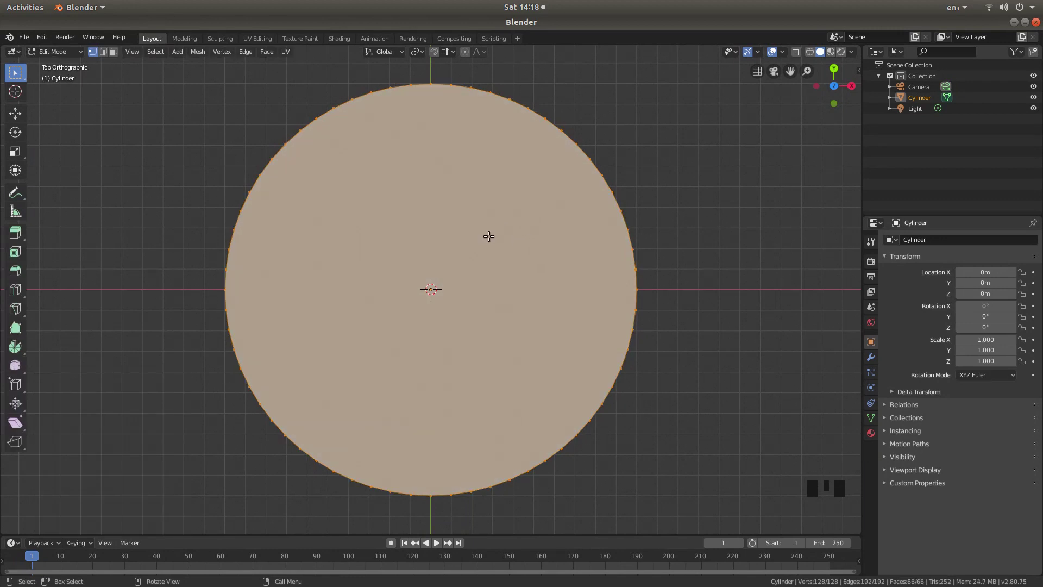
scroll("up", 3)
scroll("down", 3)
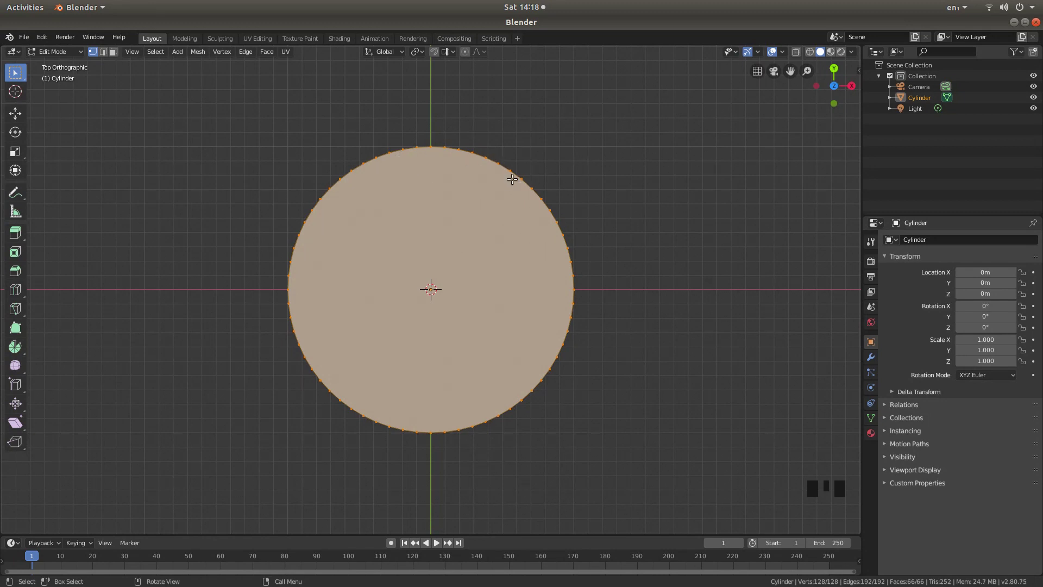
key("r")
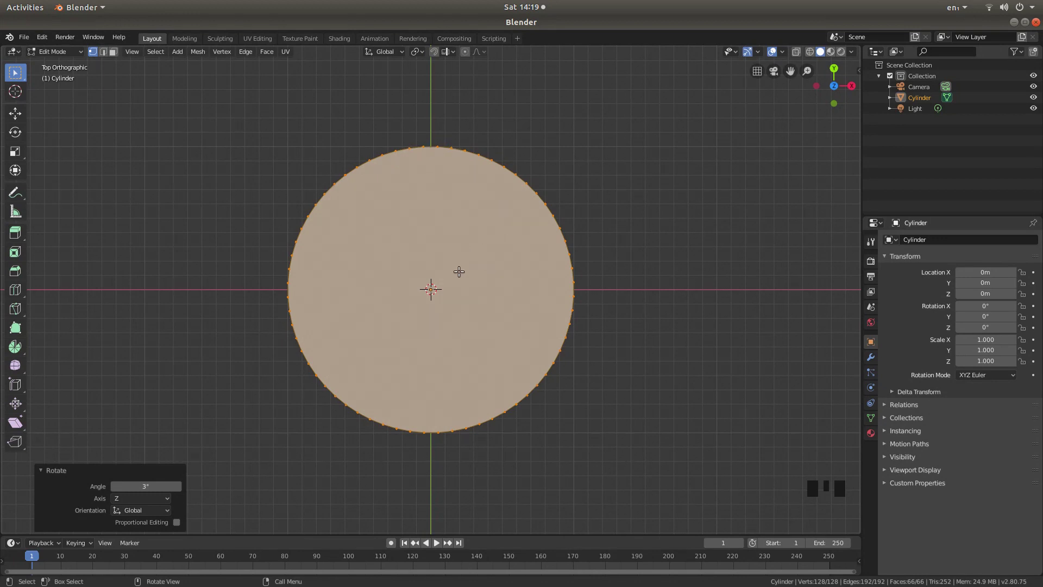
key("z")
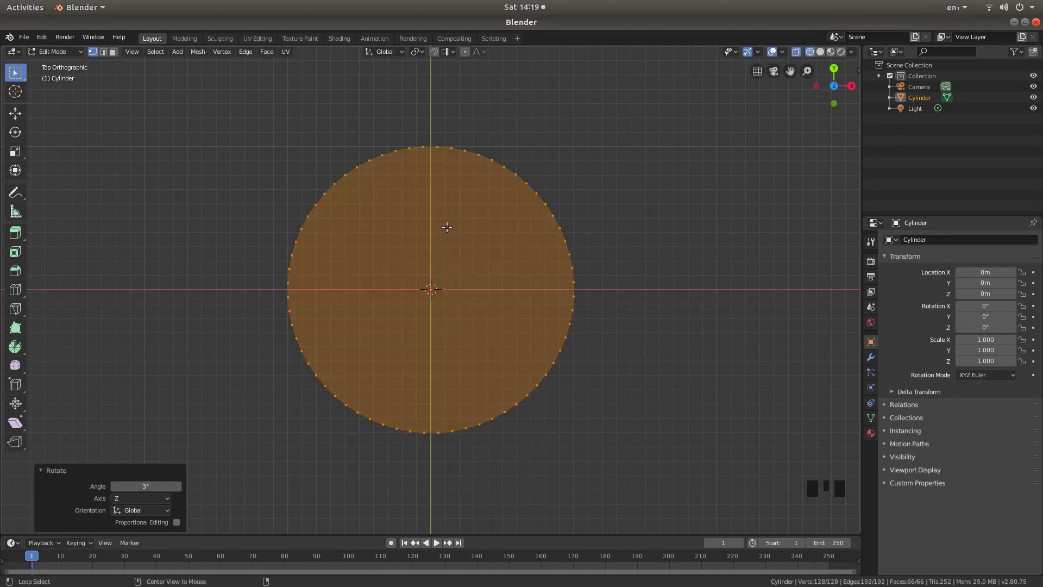
- Select only the right half of vertices and move them 1 m along X to form a rounded link
key("alt+a")
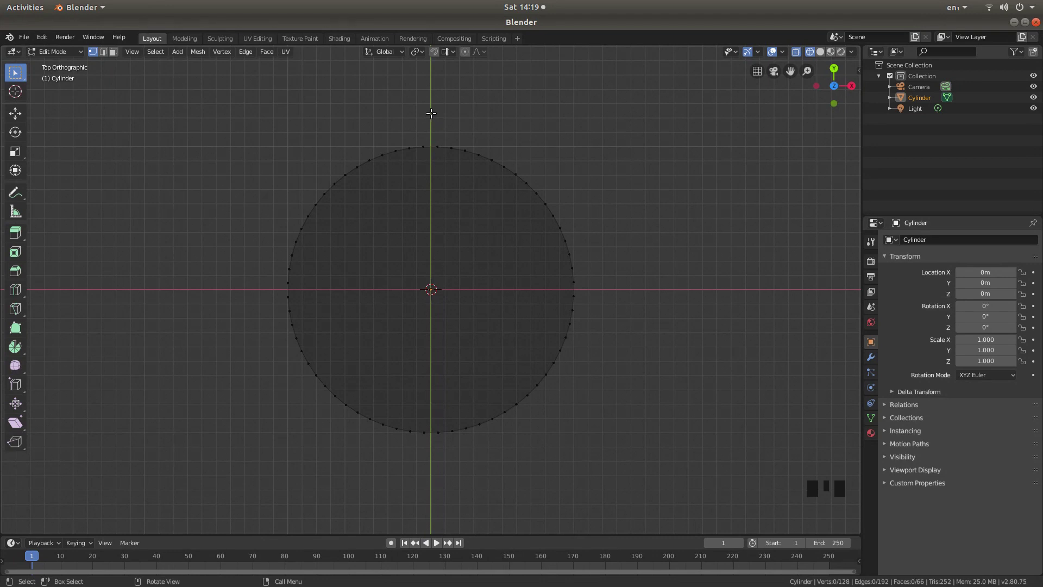
key("b")
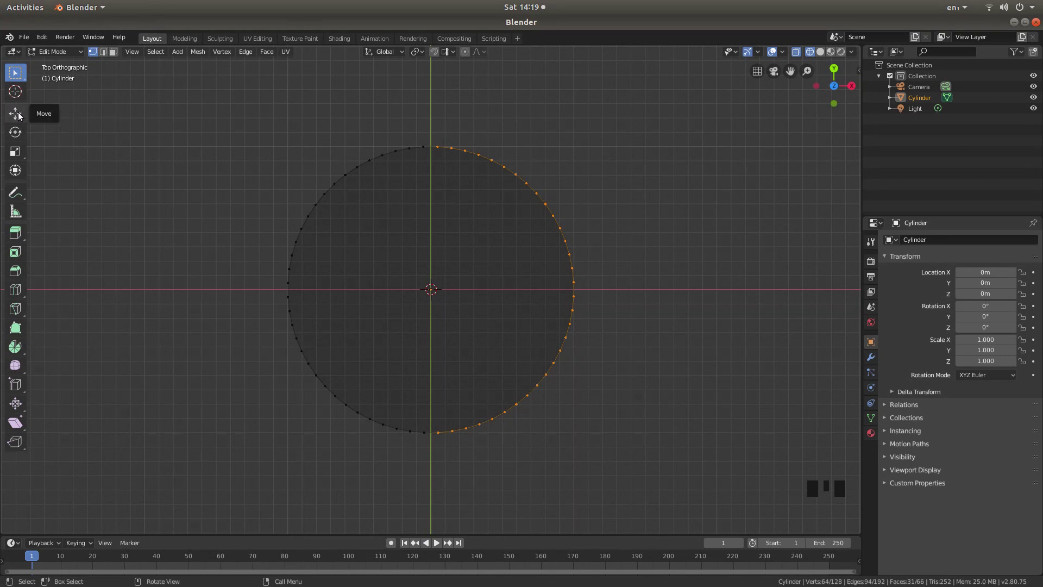
left_click(22, 115)
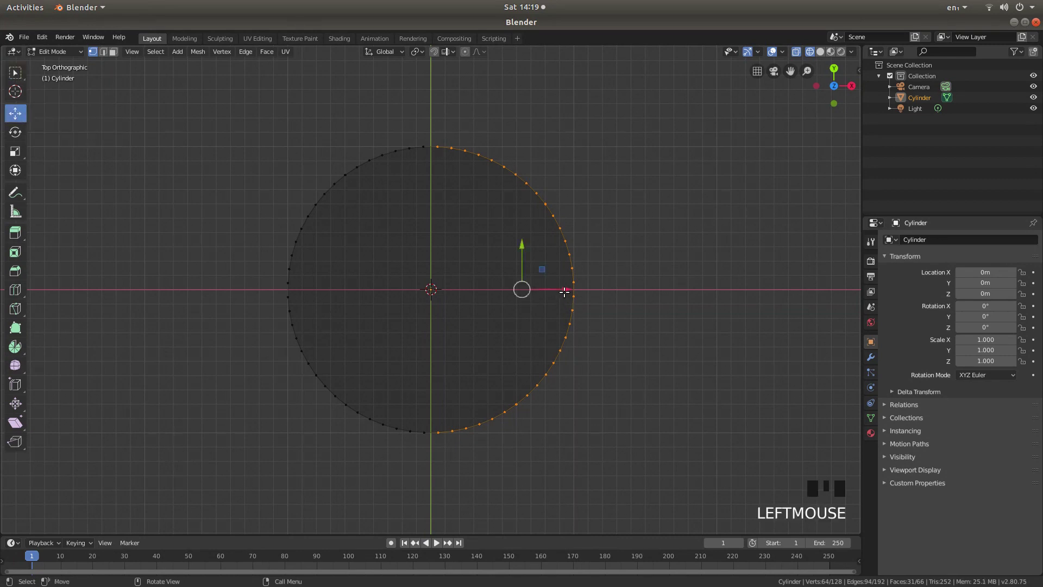
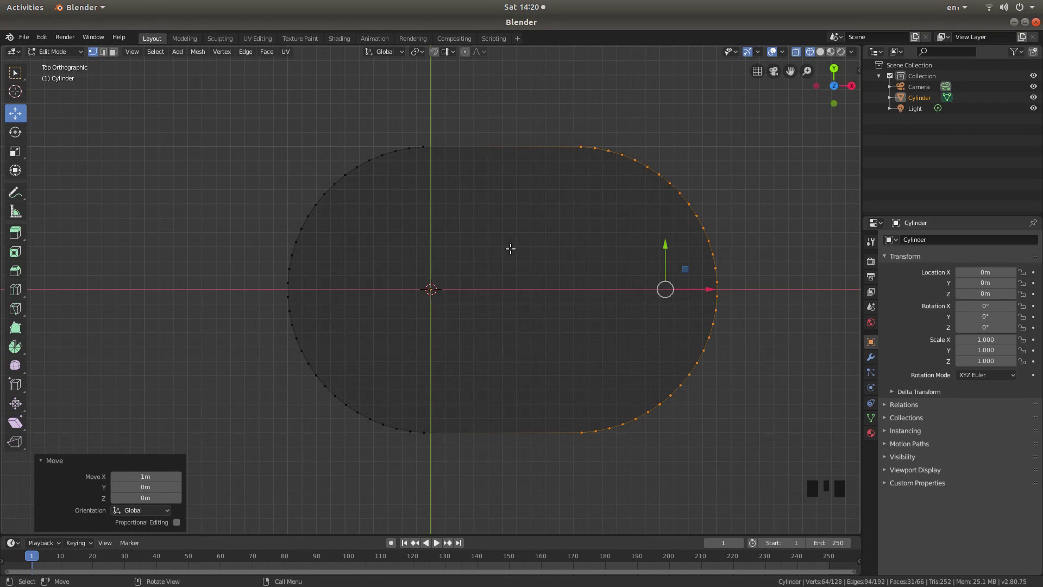
- Back in Object Mode, slide the link about -0.43 m in X to centre it on the origin
key("Tab")
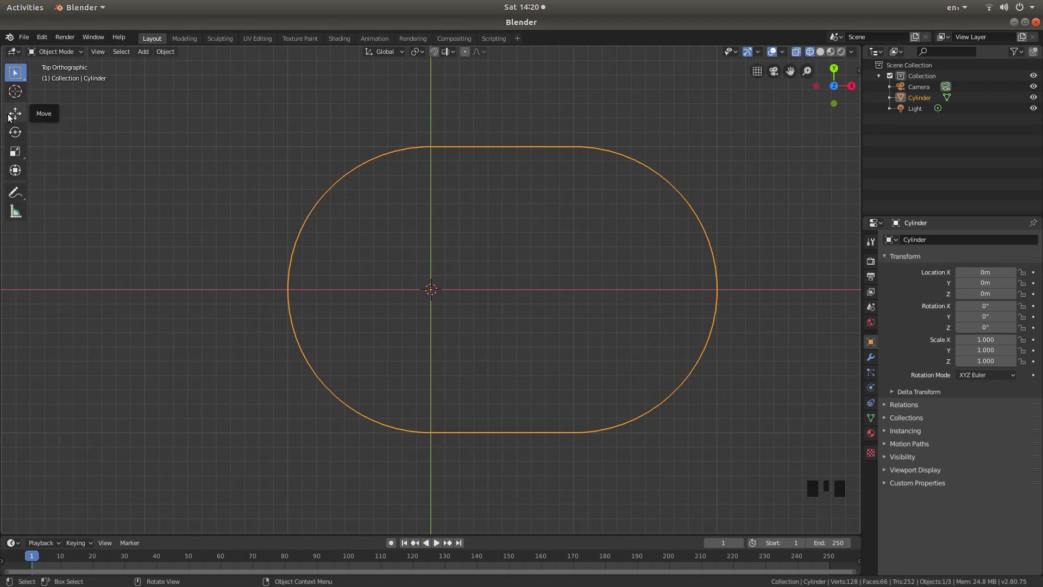
left_click(10, 117)
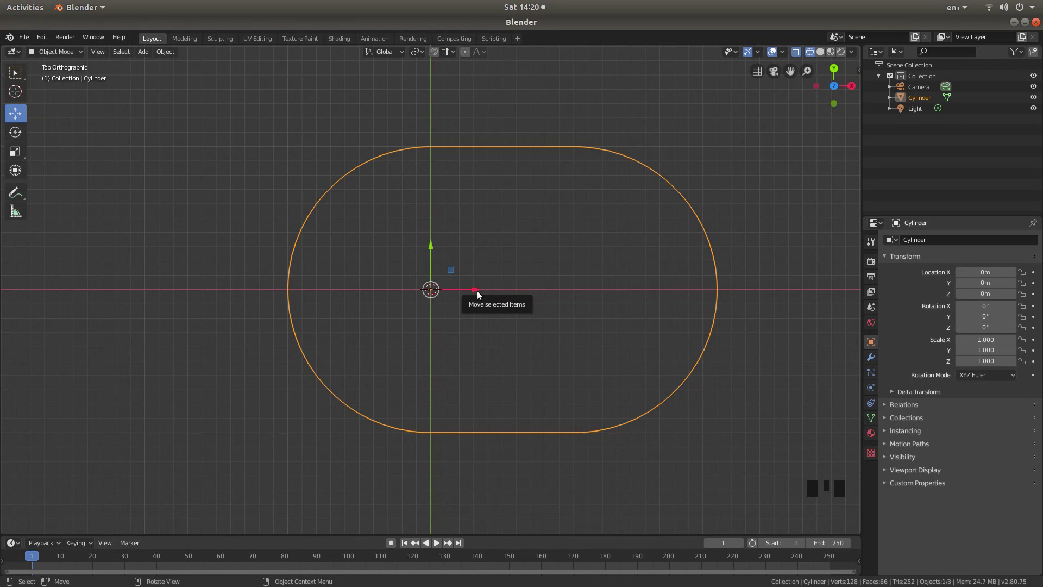
left_click(482, 294)
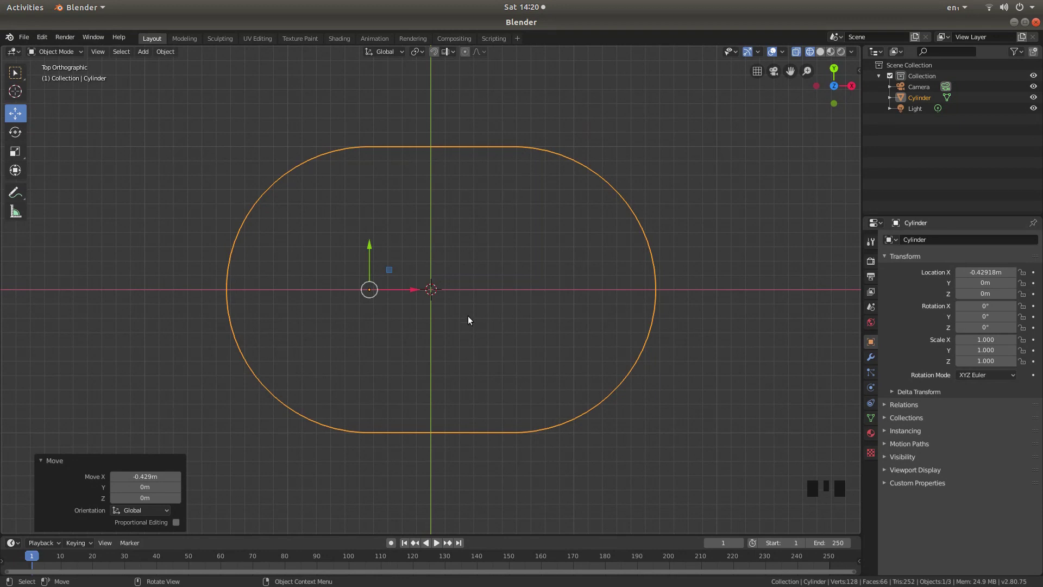
- Add a 64-vertex circle and scale it about 1.816 so it encloses the link
key("shift+a")
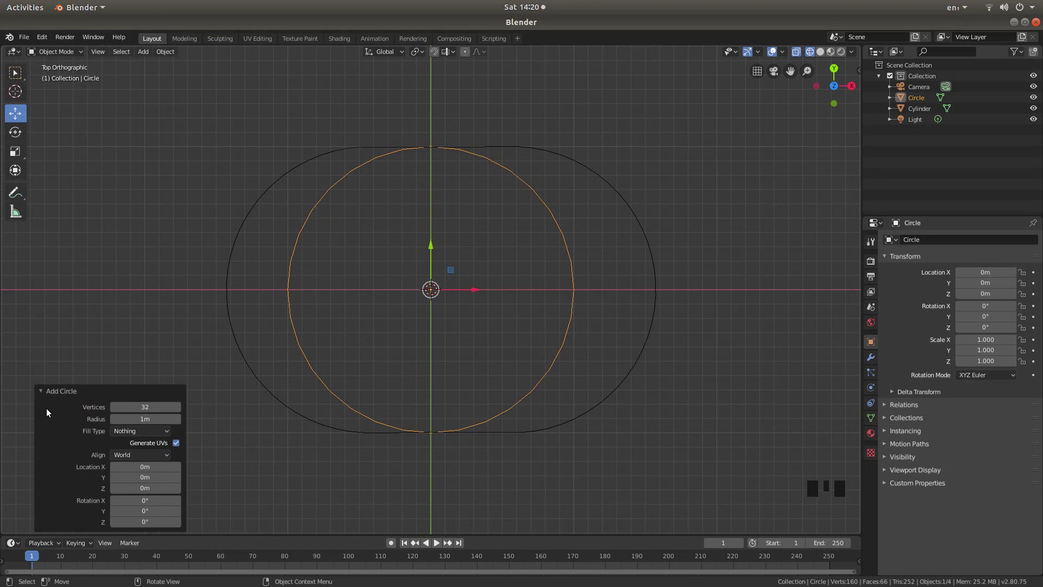
left_click(44, 393)
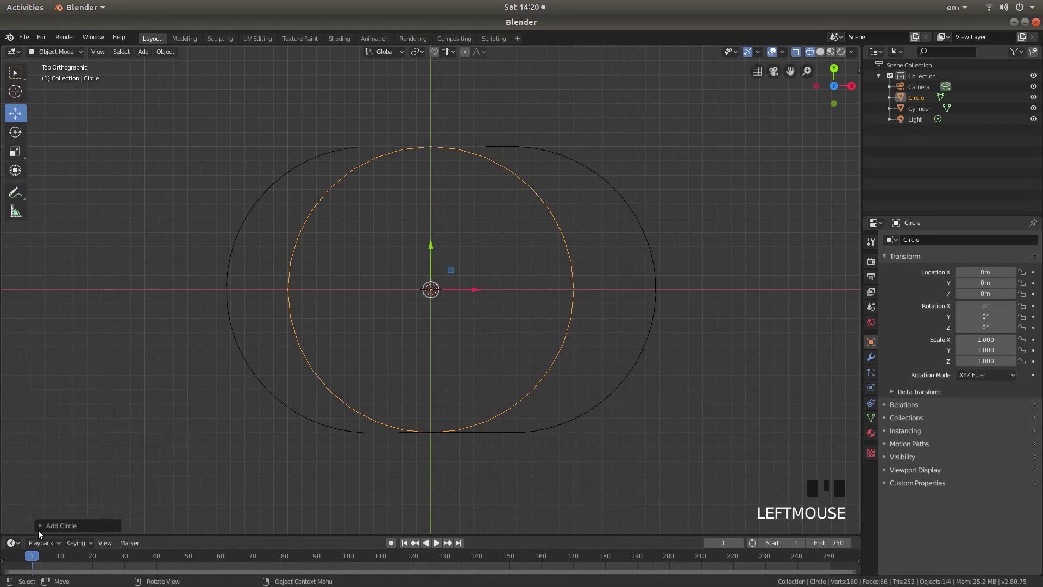
left_click(43, 530)
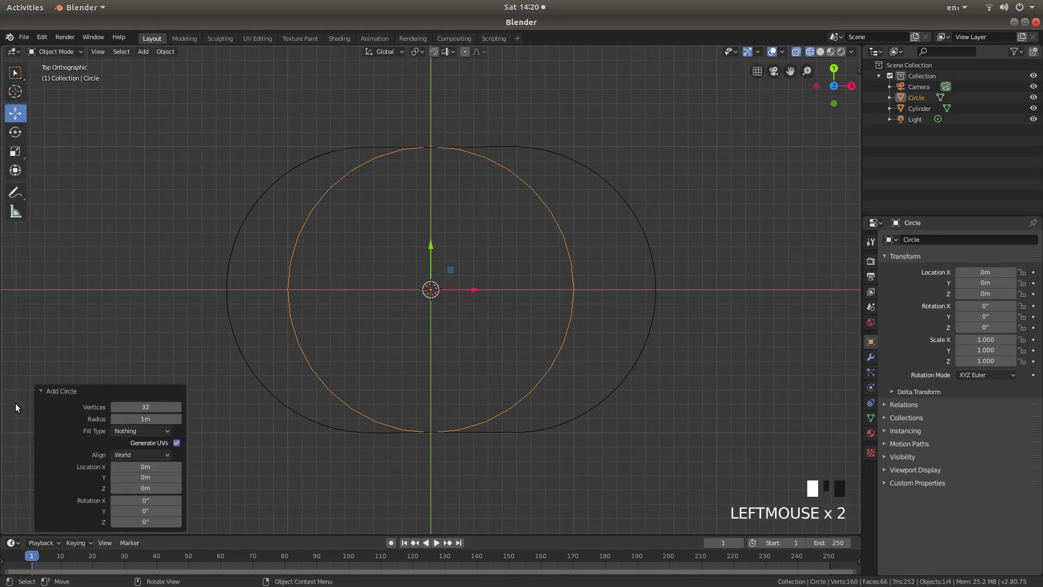
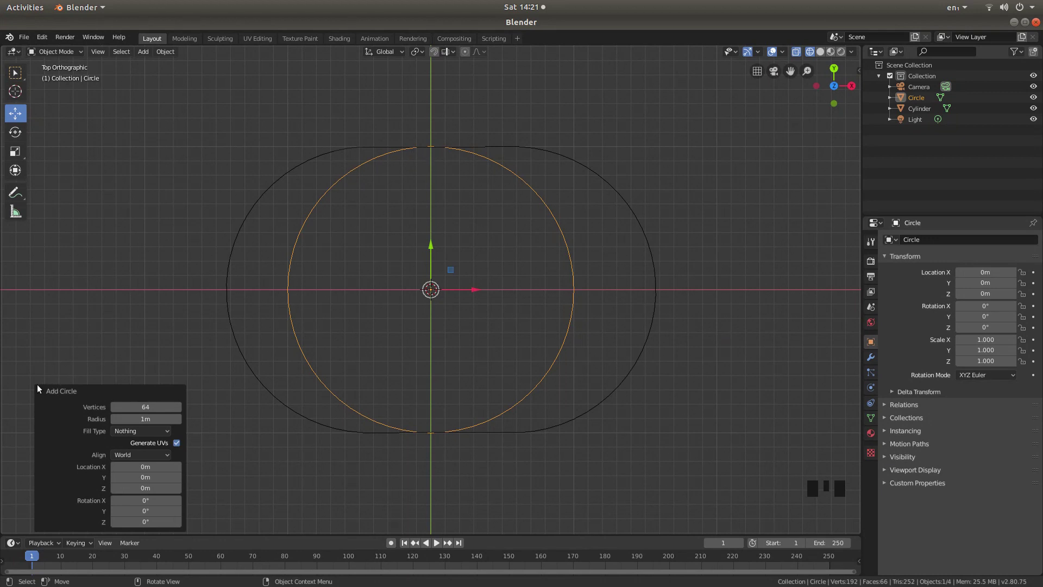
left_click(43, 392)
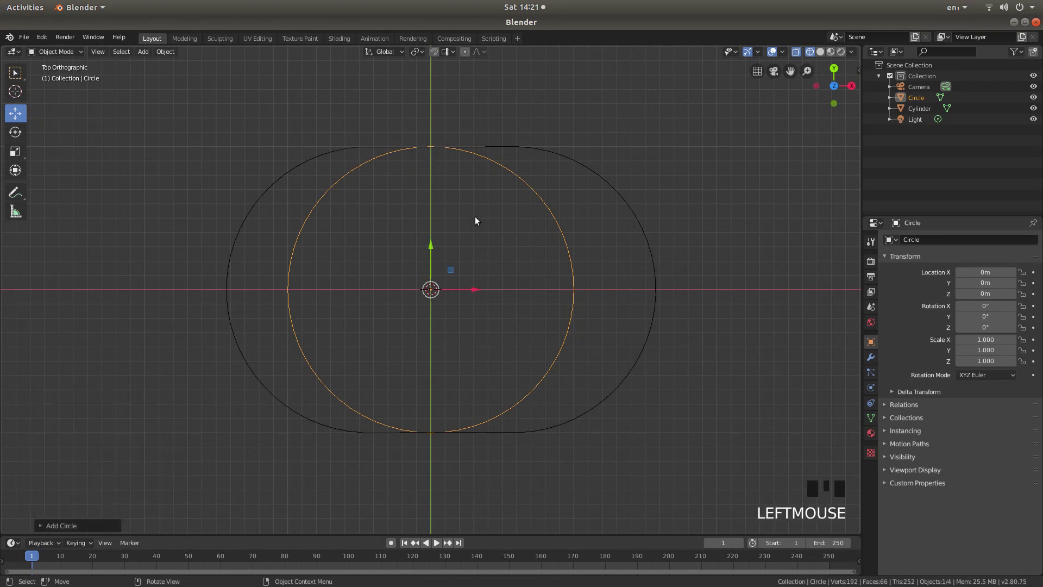
key("s")
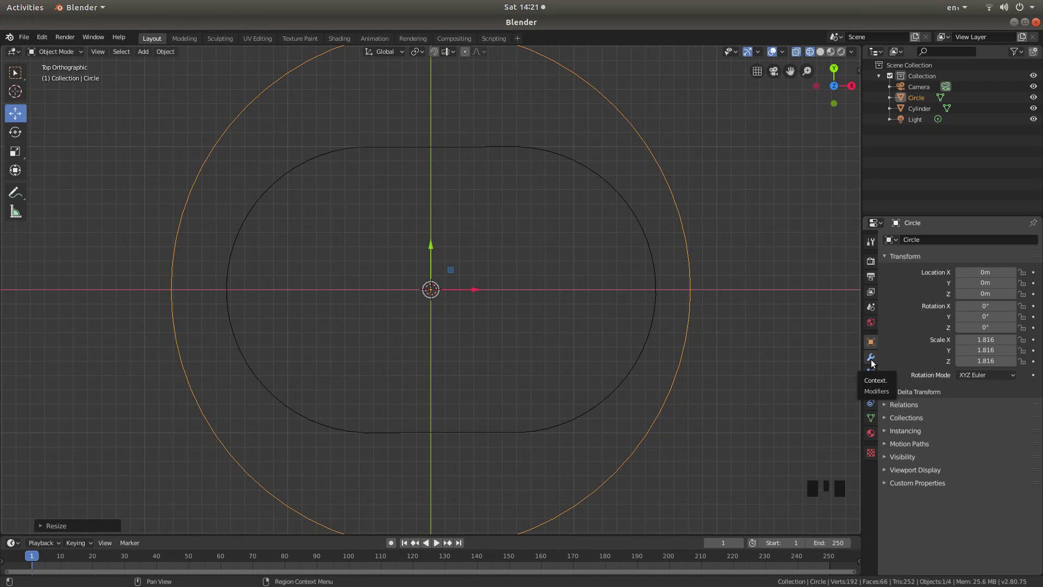
- Add a Shrinkwrap modifier targeting the Cylinder to the circle and apply it
left_click(877, 362)
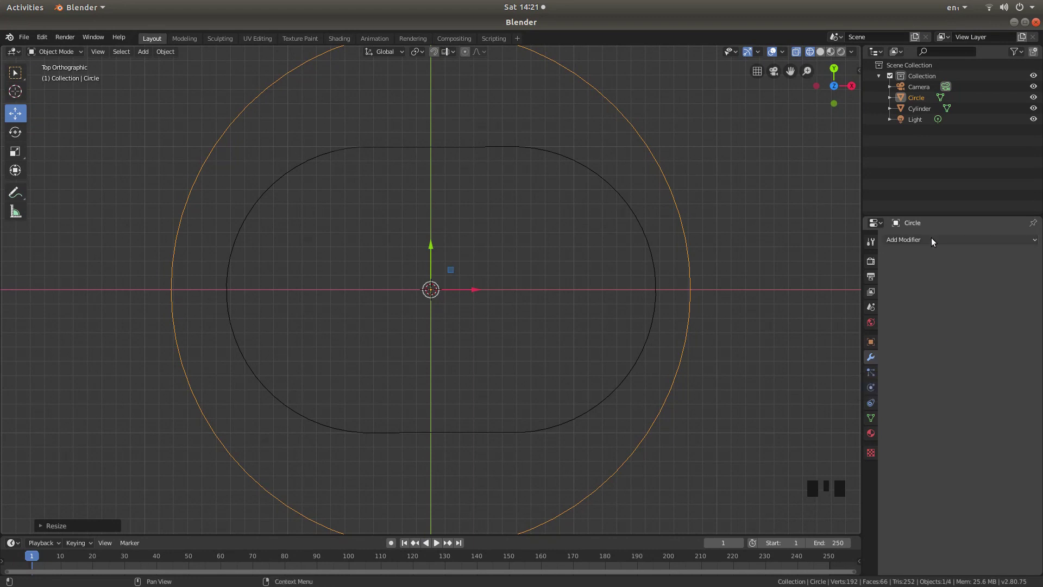
left_click(914, 240)
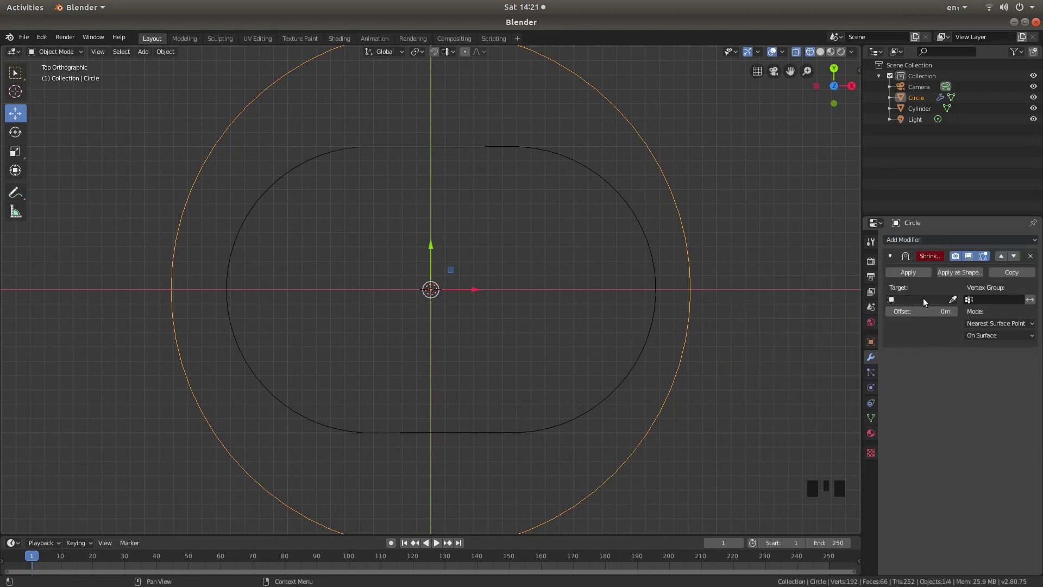
left_click(928, 302)
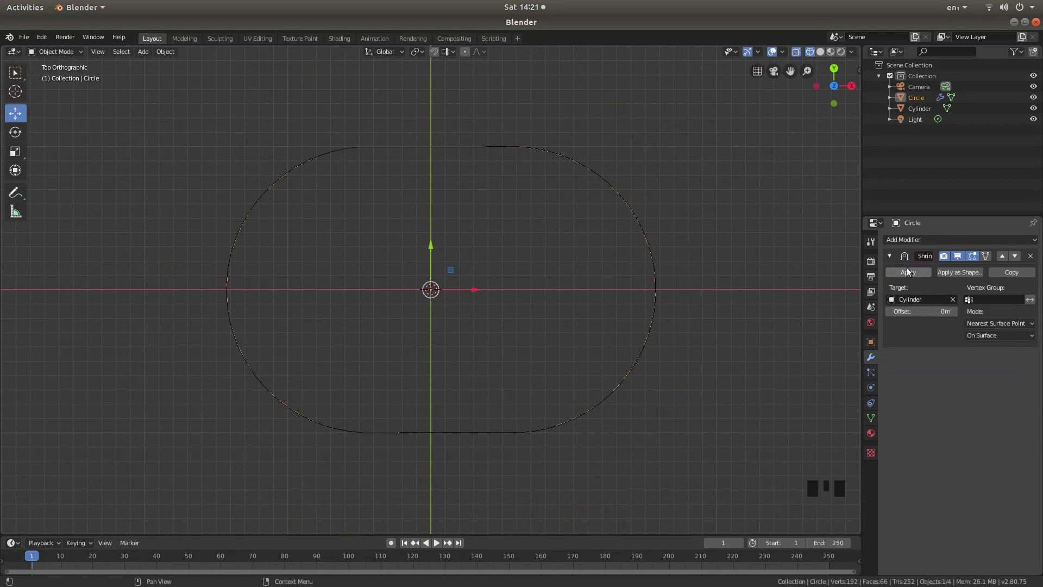
left_click(911, 274)
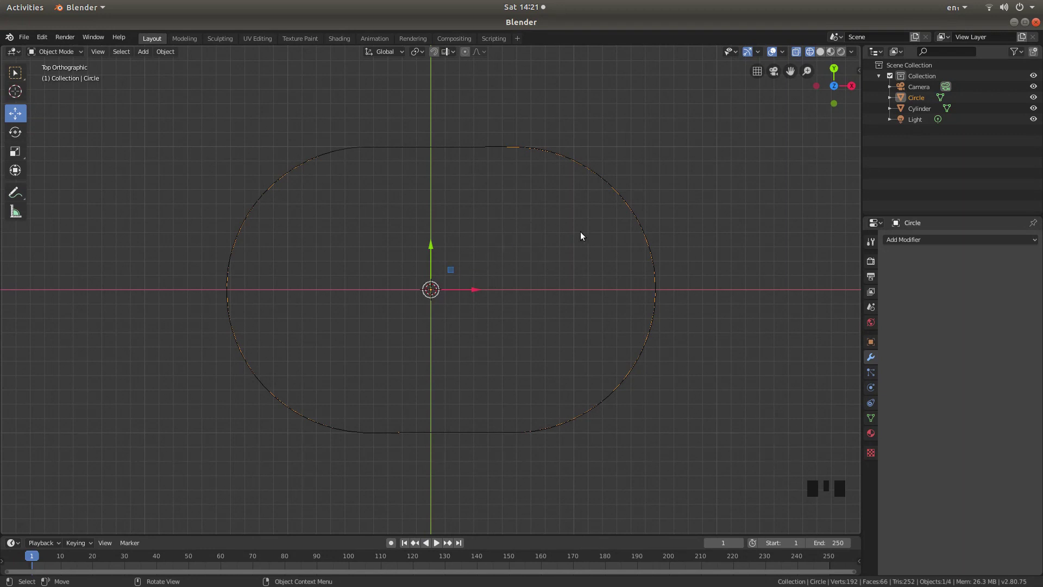
- Switch to solid shading and delete the solid cylinder, leaving the stadium outline
key("z")
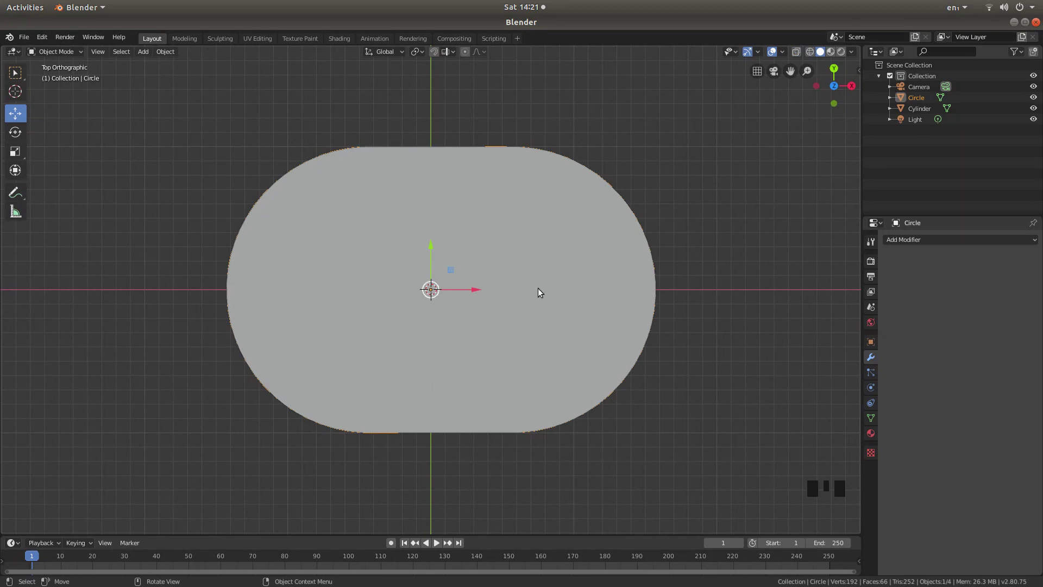
left_click(425, 228)
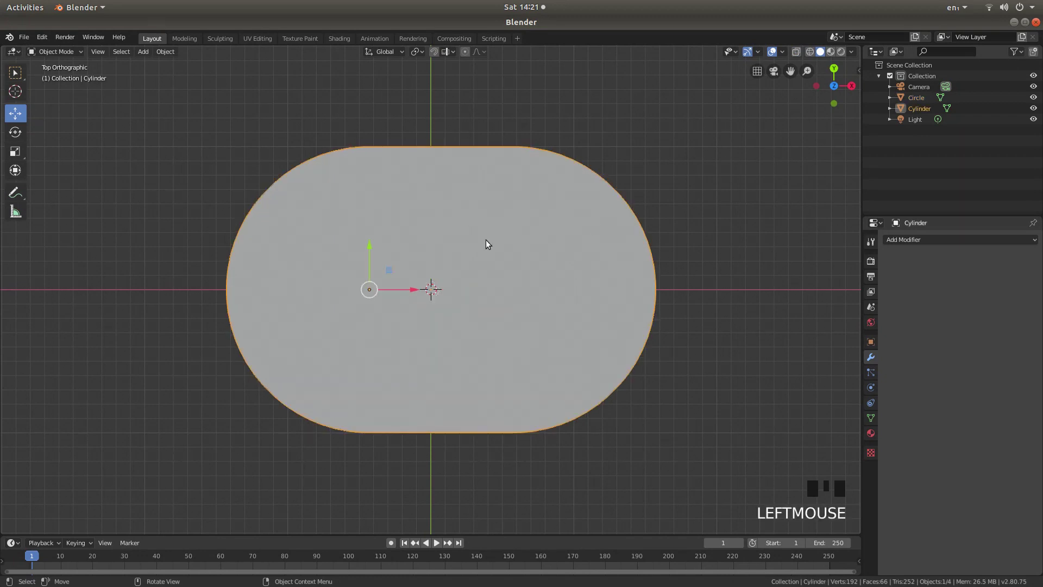
key("x")
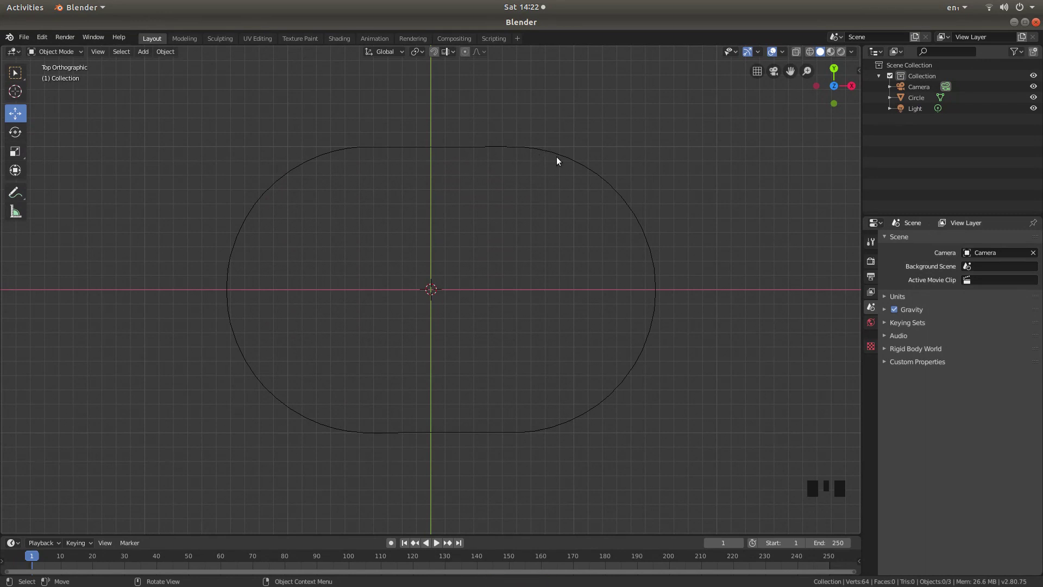
- Convert the stadium-shaped Circle outline from a mesh into a curve
left_click(570, 158)
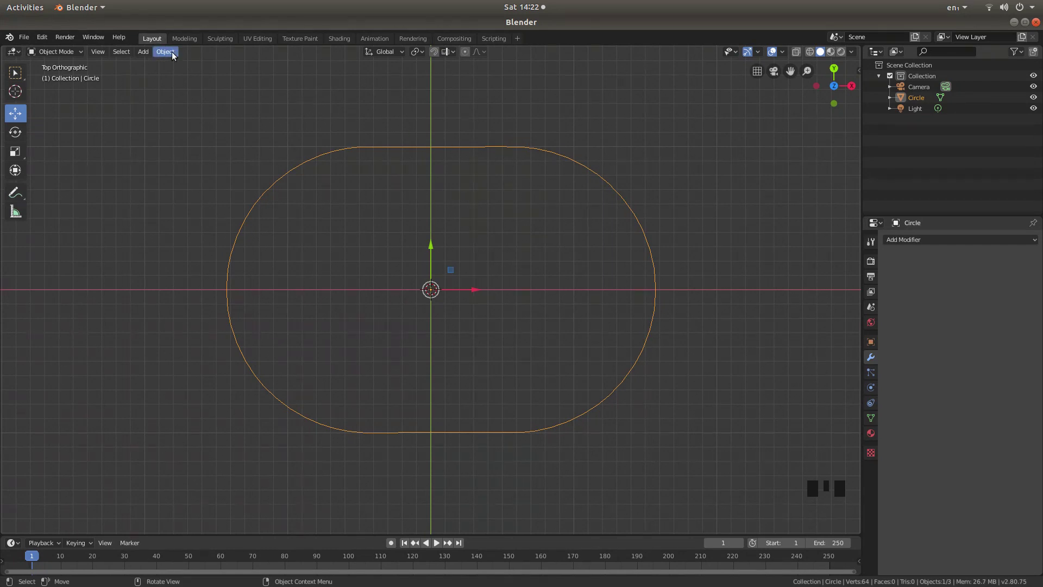
left_click(174, 54)
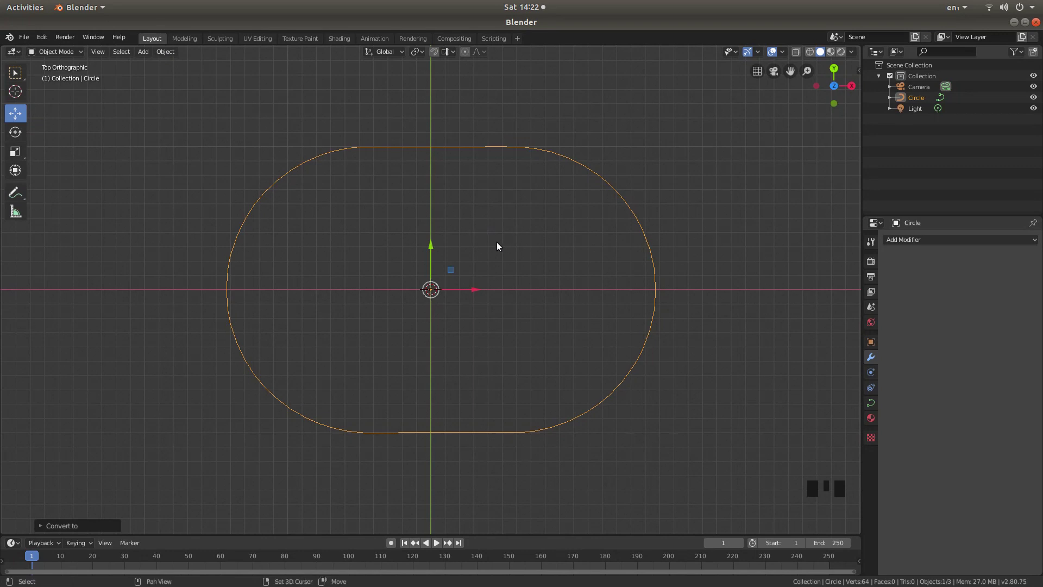
- Add a curve circle right of the outline and scale it down to a small profile
key("shift+a")
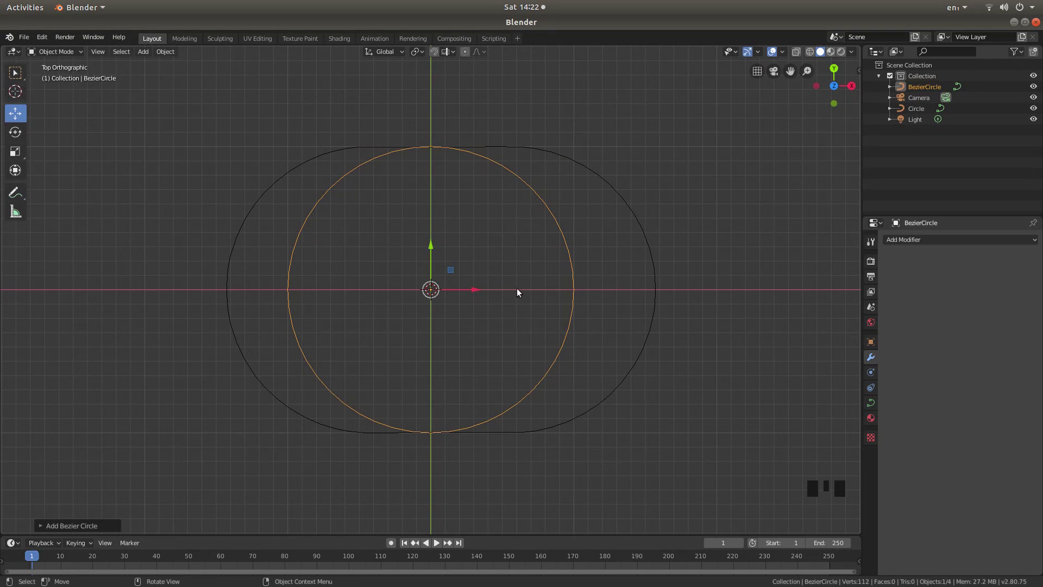
left_click(481, 291)
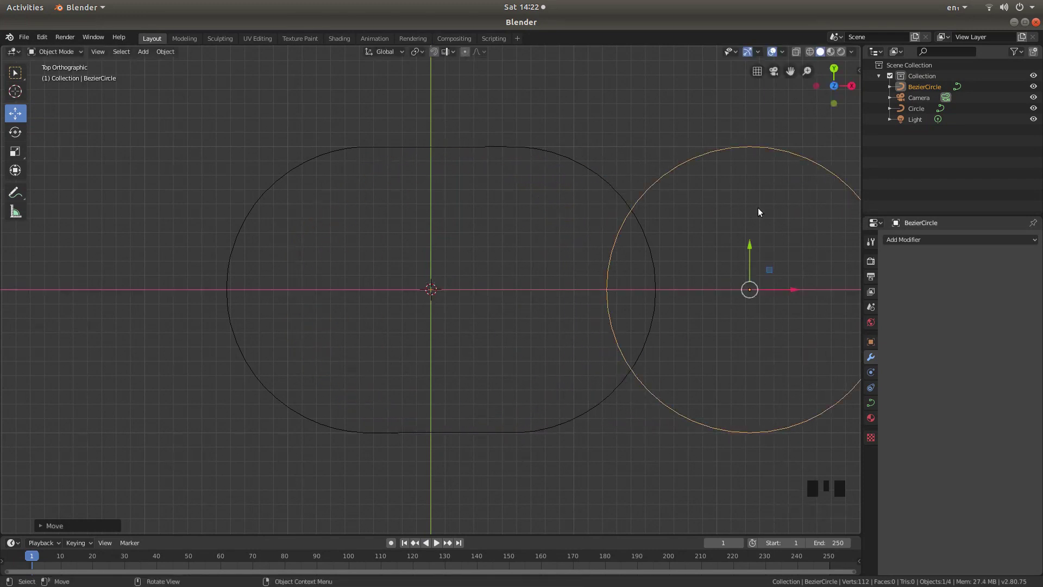
key("s")
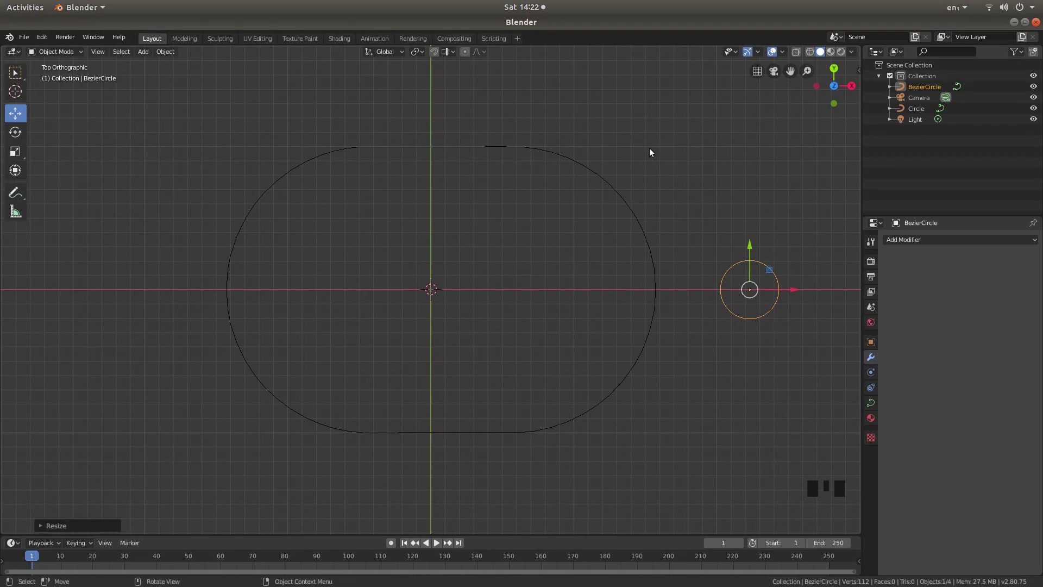
- Set the stadium outline curve's Bevel Object to BezierCircle, turning it into a round tube
left_click(550, 150)
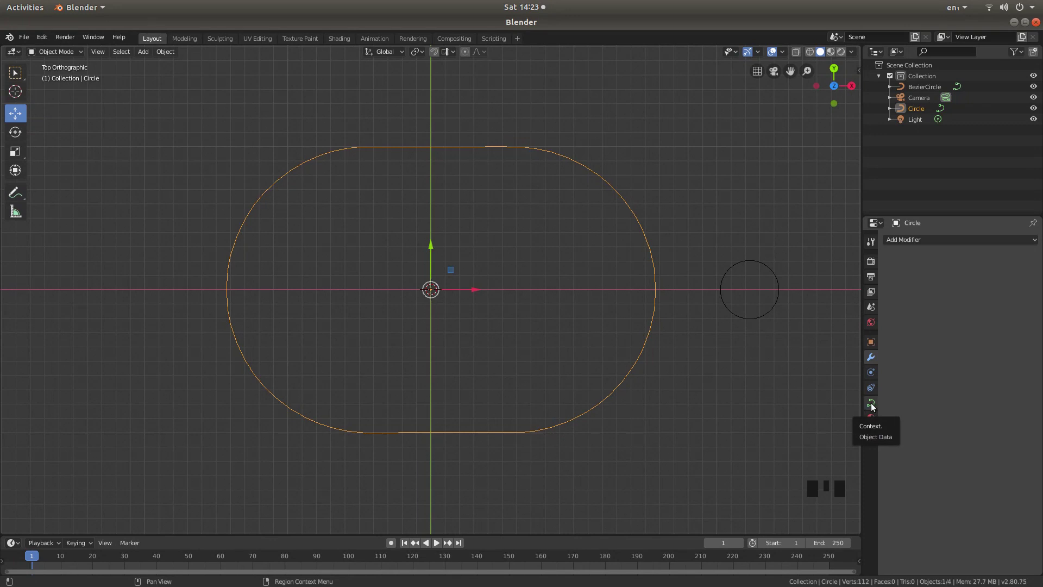
left_click(873, 405)
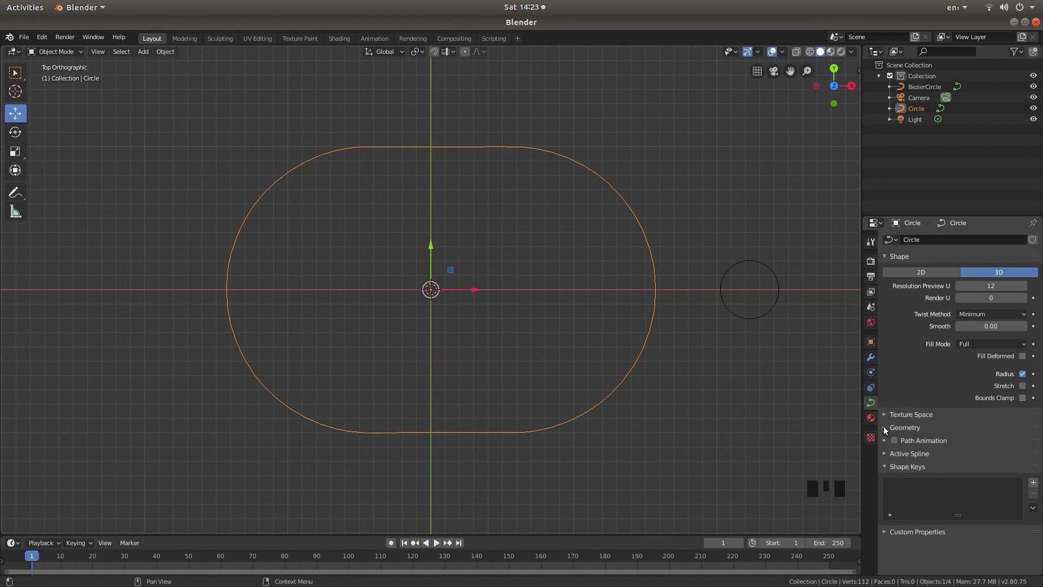
left_click(886, 429)
scroll("down", 3)
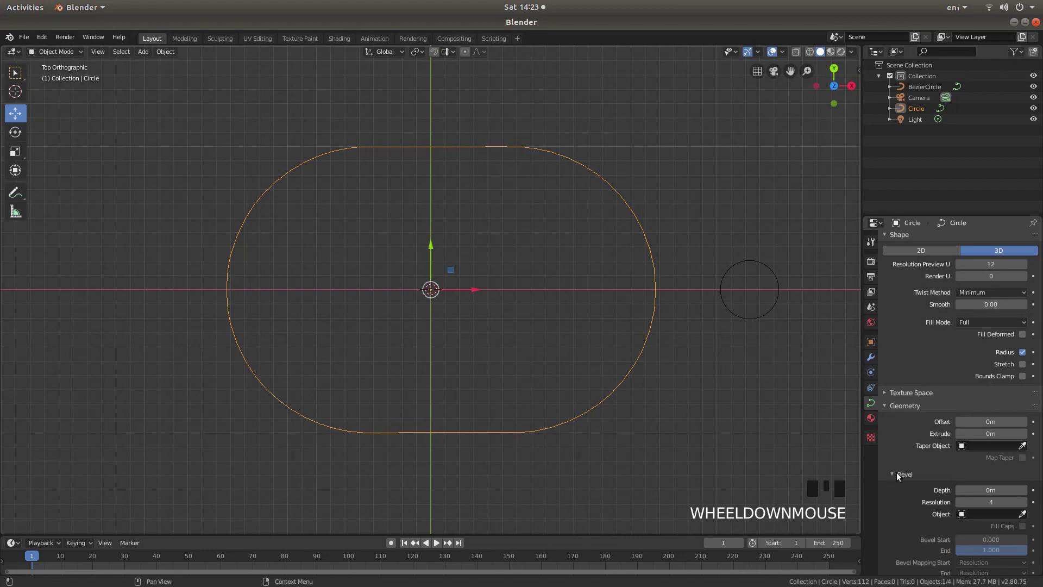
left_click(897, 474)
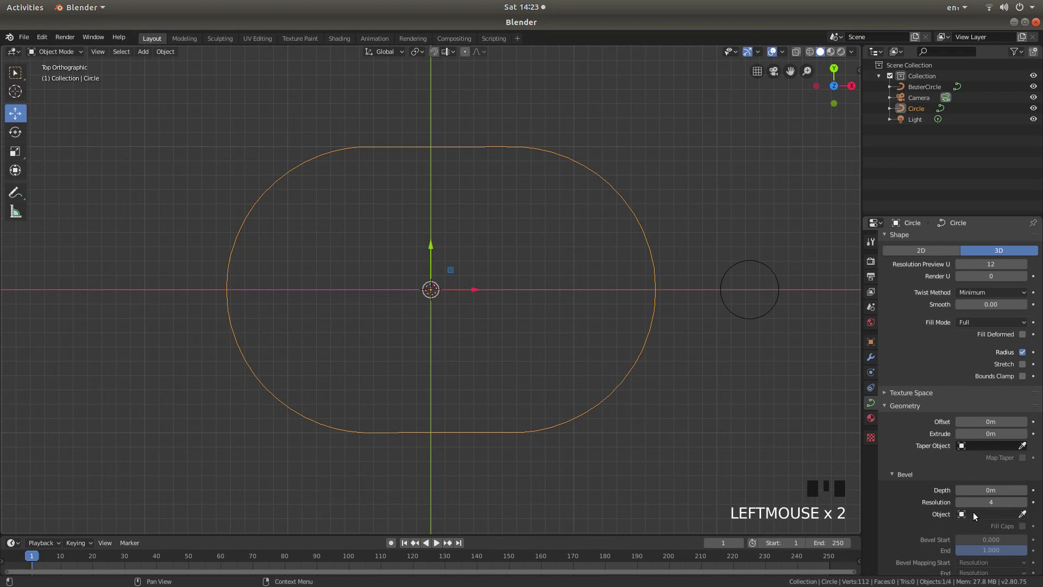
left_click(984, 514)
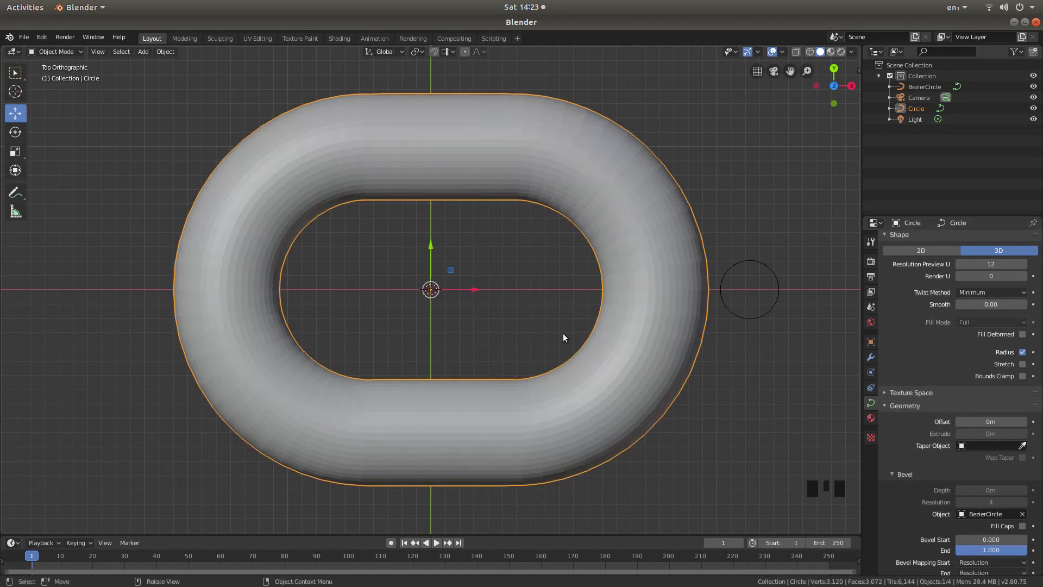
scroll("down", 3)
scroll("up", 3)
- Scale the BezierCircle profile down to about 0.53 so the tube becomes thinner
left_click(714, 276)
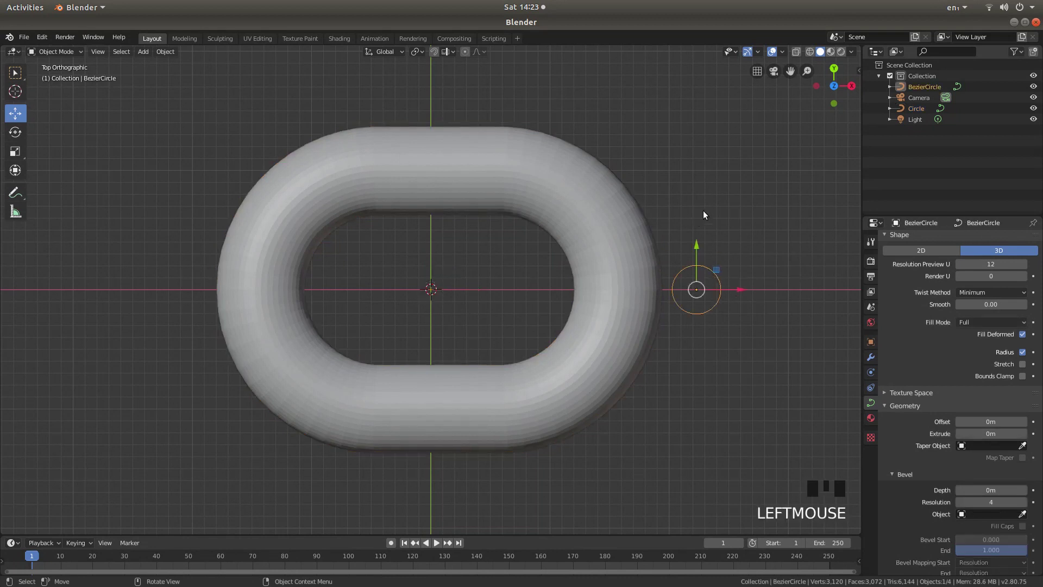
key("s")
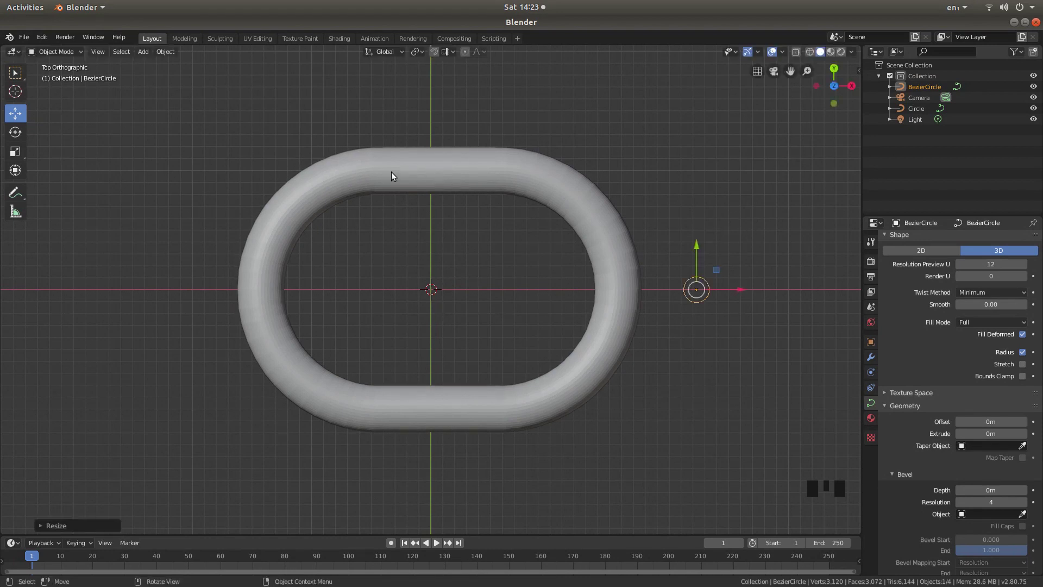
- Convert the tube-shaped Circle curve into a mesh
left_click(394, 175)
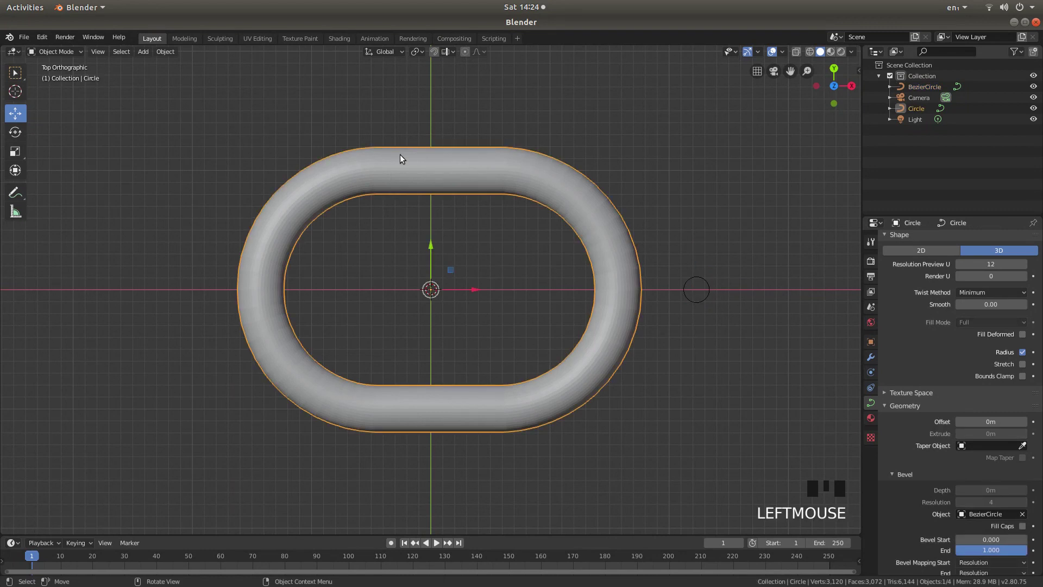
left_click(166, 53)
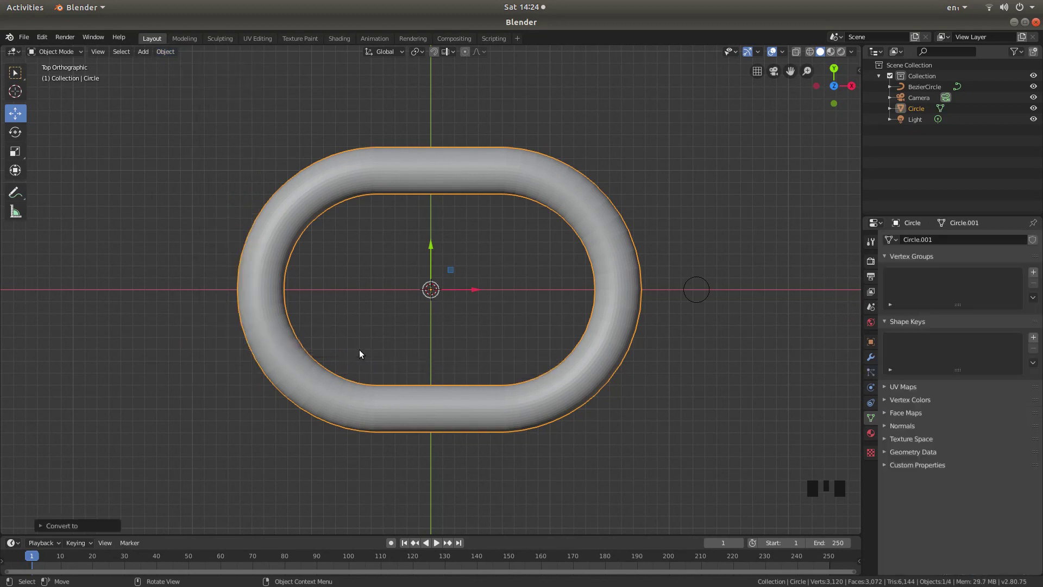
- Delete the leftover BezierCircle profile, leaving Circle, camera and light
left_click(697, 278)
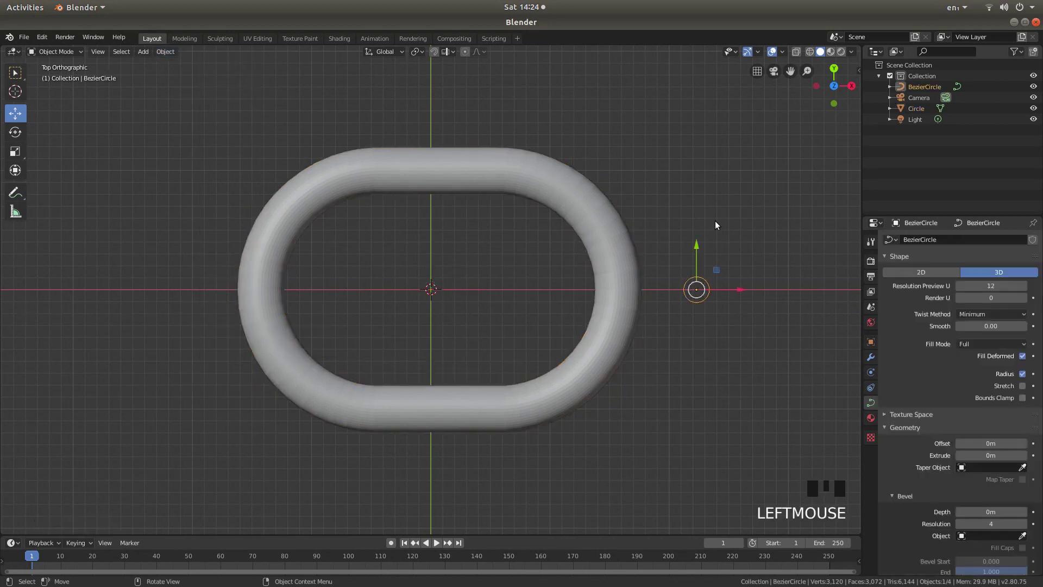
key("x")
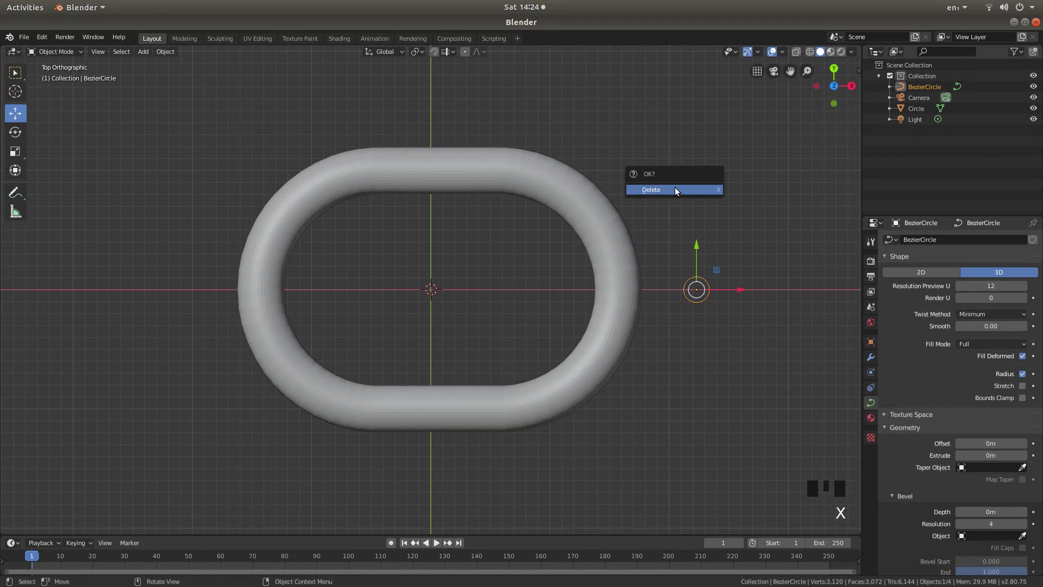
scroll("down", 3)
scroll("down", 3)
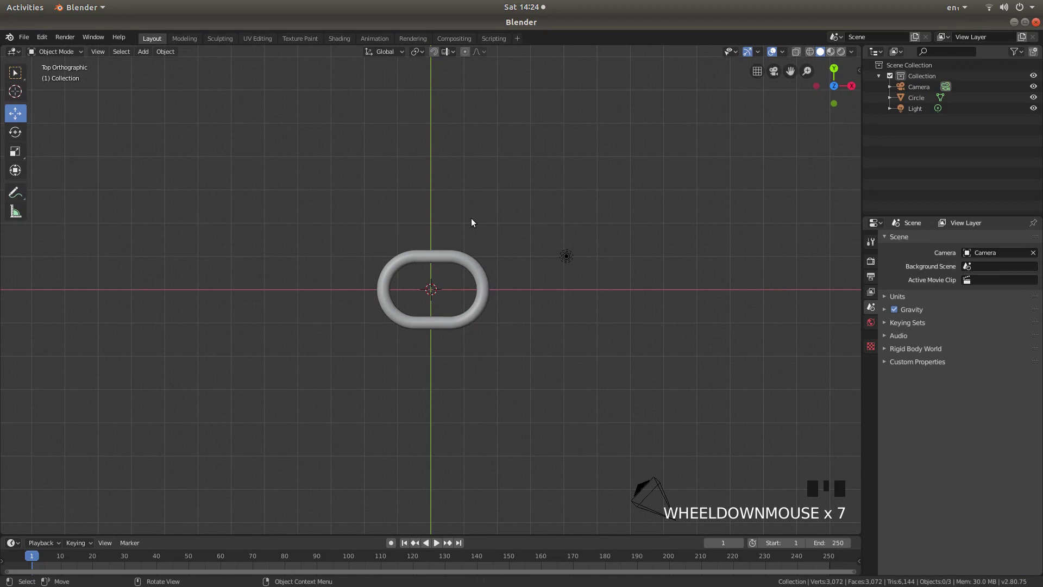
- From Front view, rotate the link 90° about X then 90° about Y so it stands upright
key("KP_1")
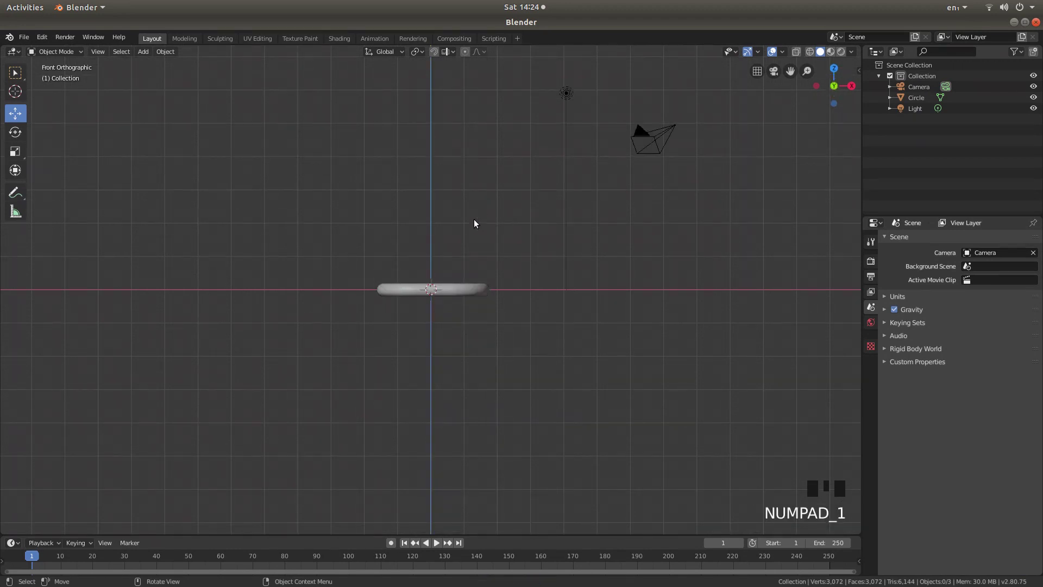
key("r")
key("x")
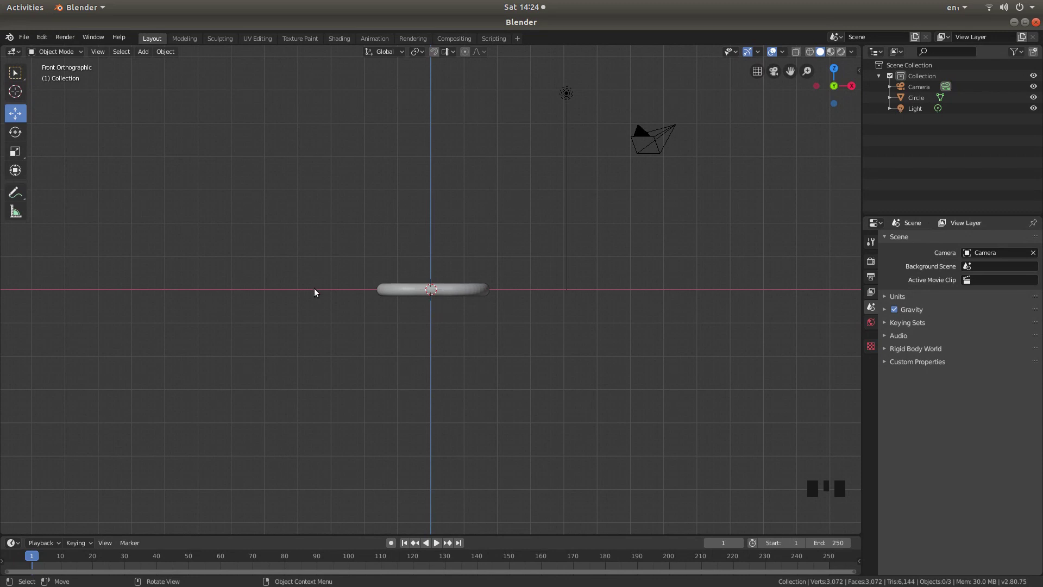
left_click(460, 290)
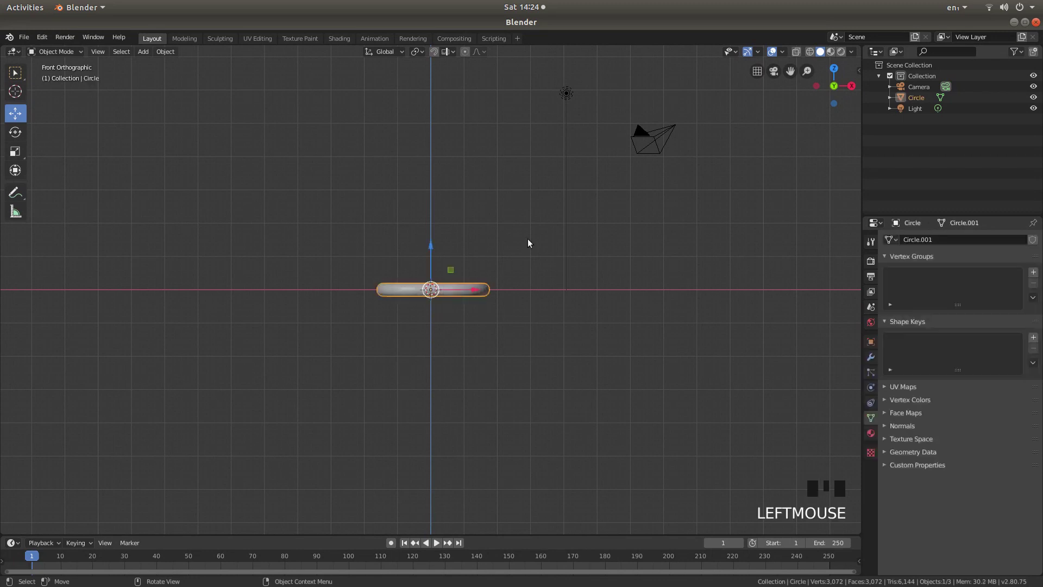
key("r")
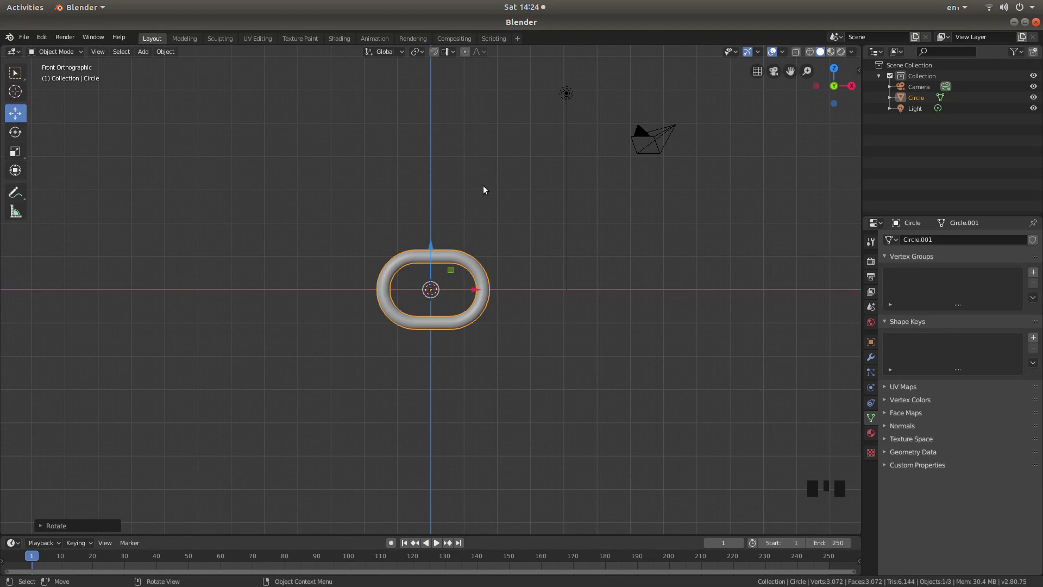
key("r")
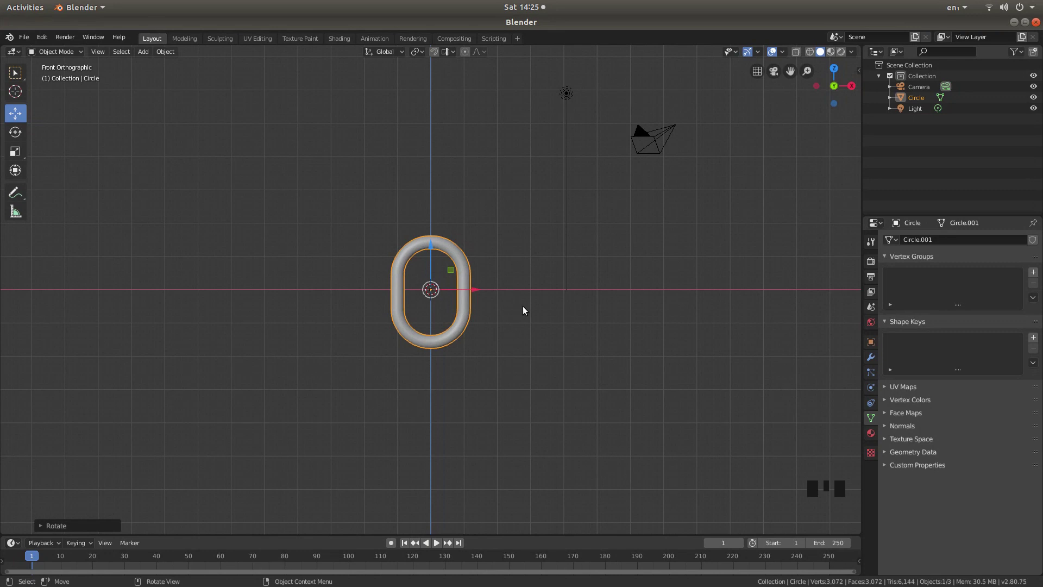
- Duplicate the link as Circle.001 and move it about 1.63 m down to interlock below the original
key("shift+d")
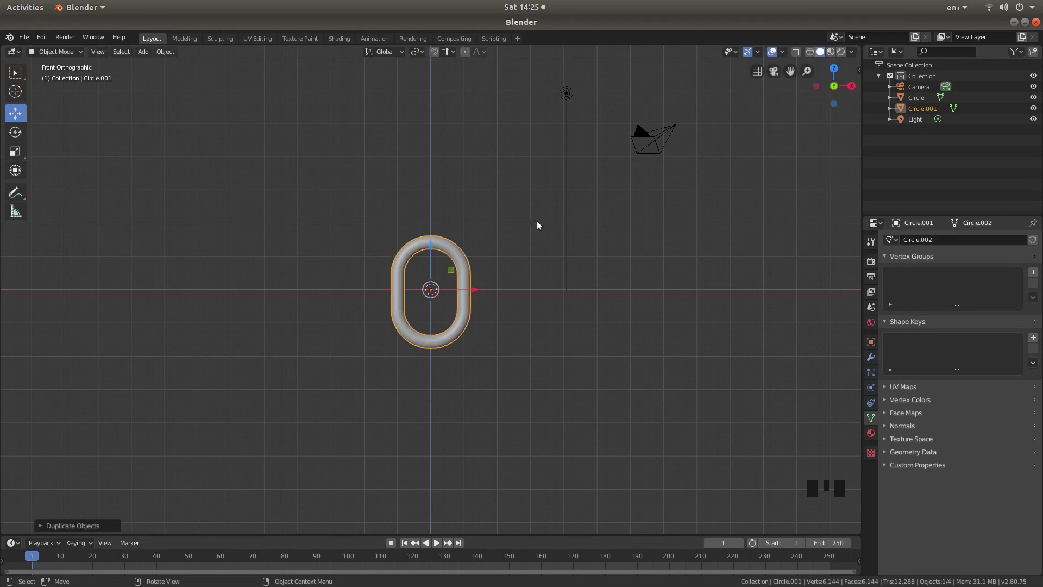
left_click(434, 246)
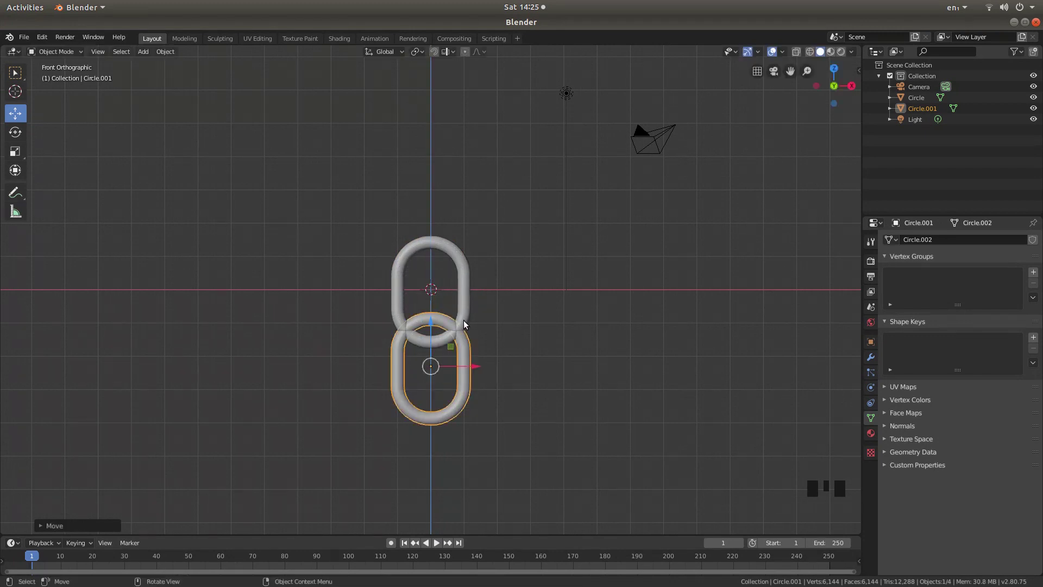
scroll("up", 3)
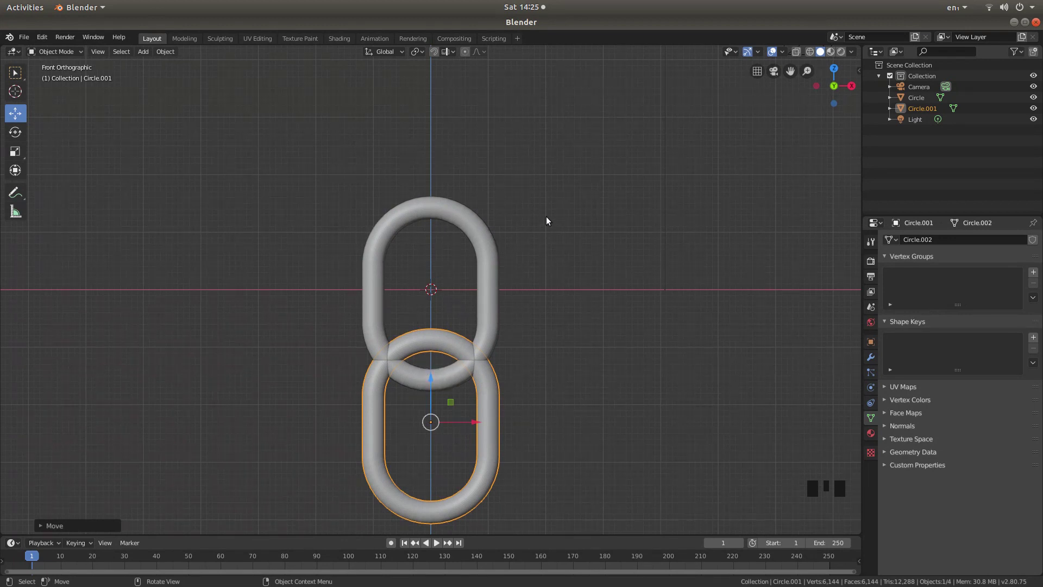
scroll("down", 3)
scroll("down", 3)
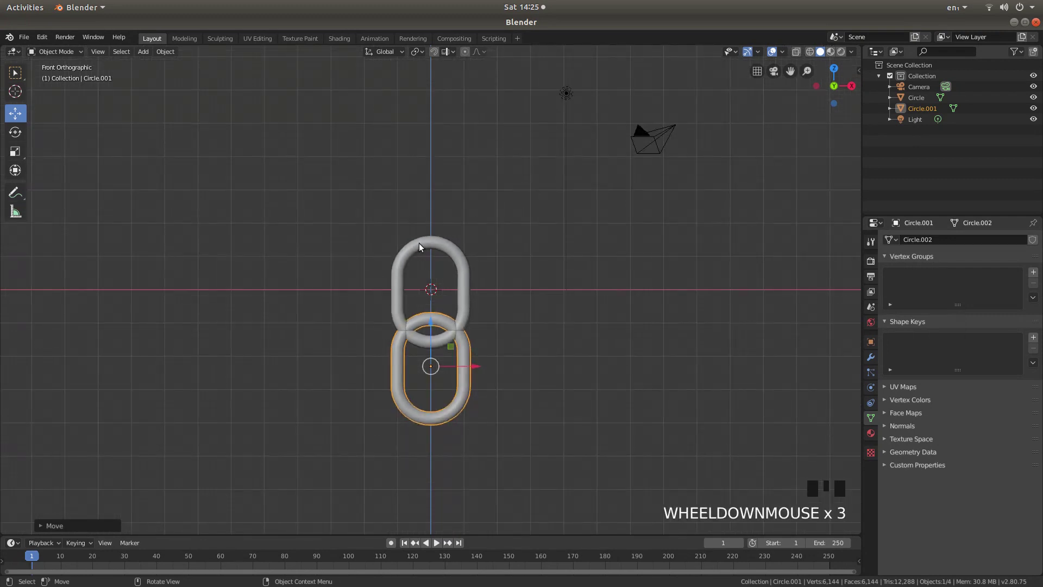
- Add rigid body physics to the upper link Circle
left_click(435, 246)
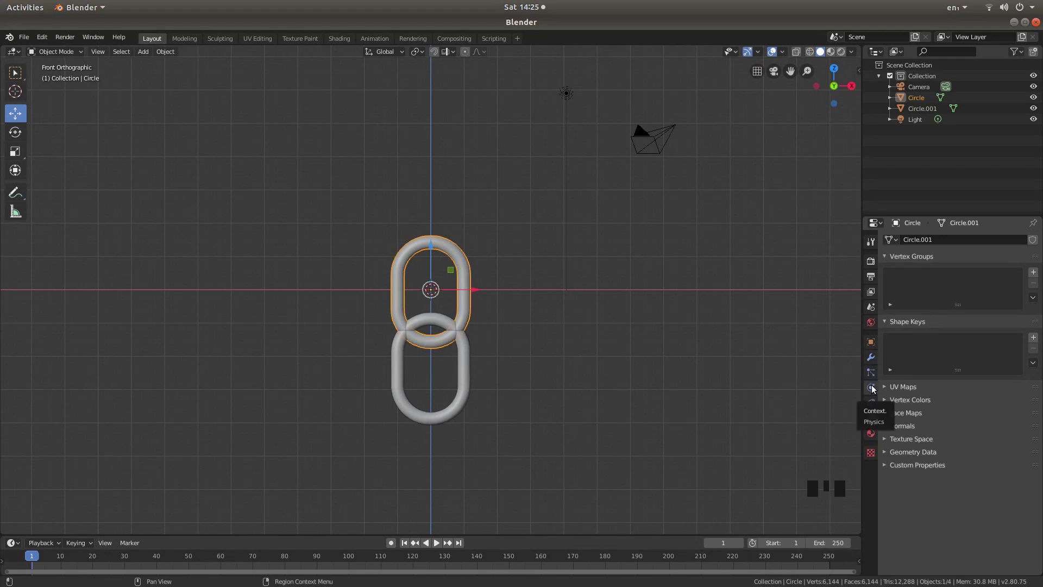
left_click(876, 389)
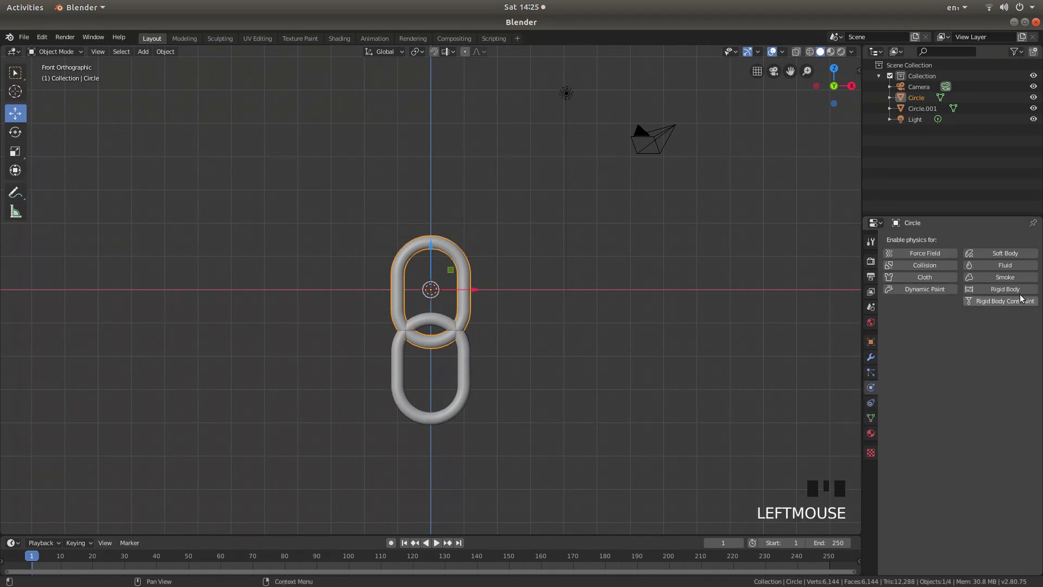
left_click(1010, 289)
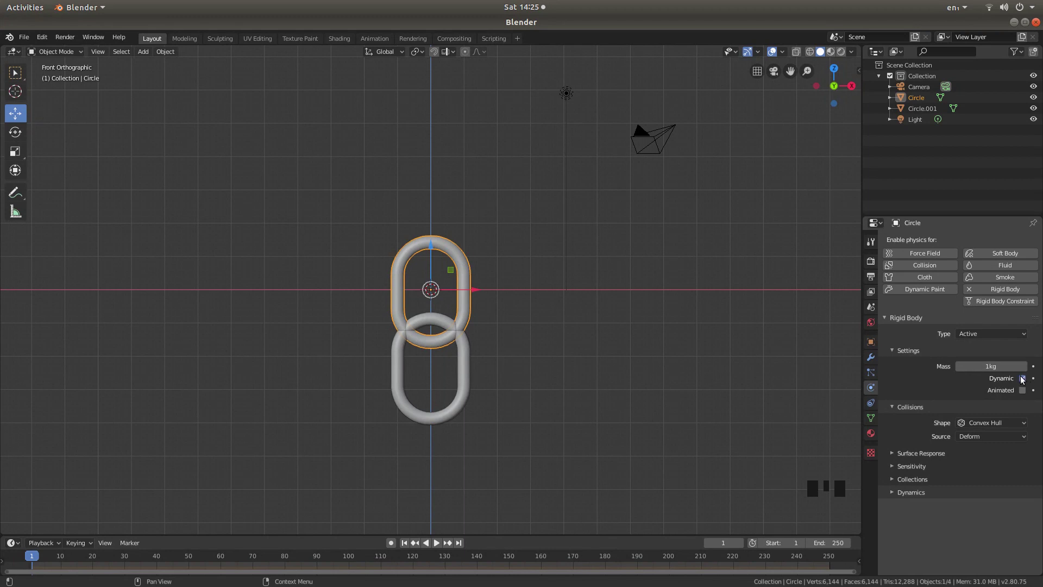
- Switch Dynamic off and set the top link's collision shape to Mesh
left_click(1025, 380)
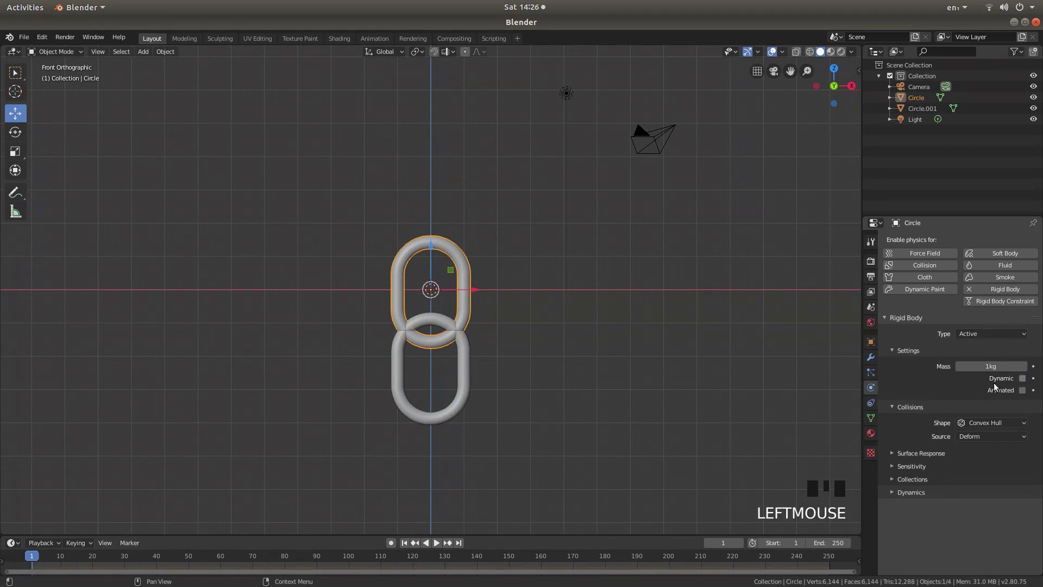
left_click(895, 412)
left_click(896, 411)
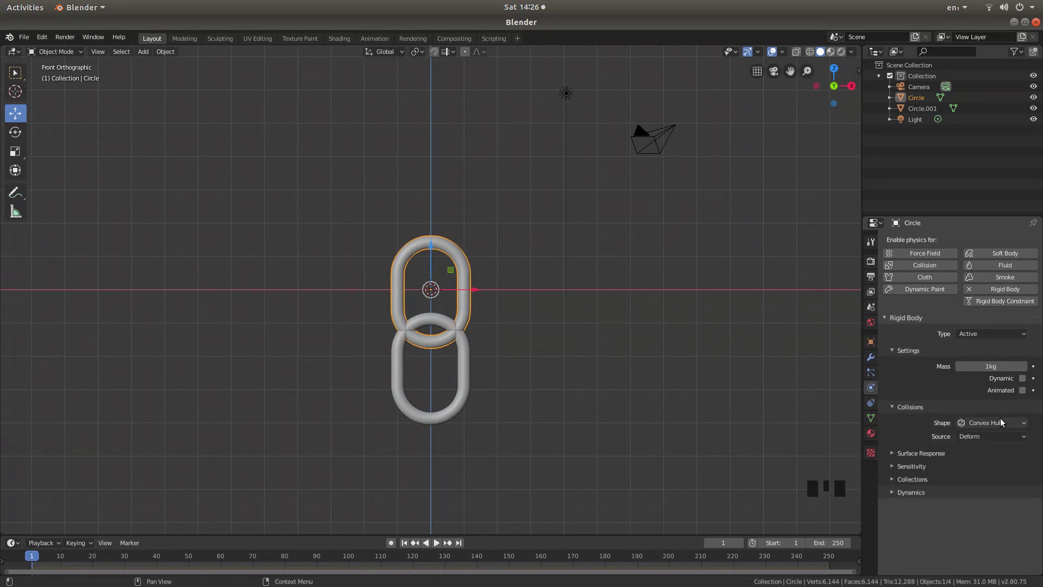
left_click(1004, 421)
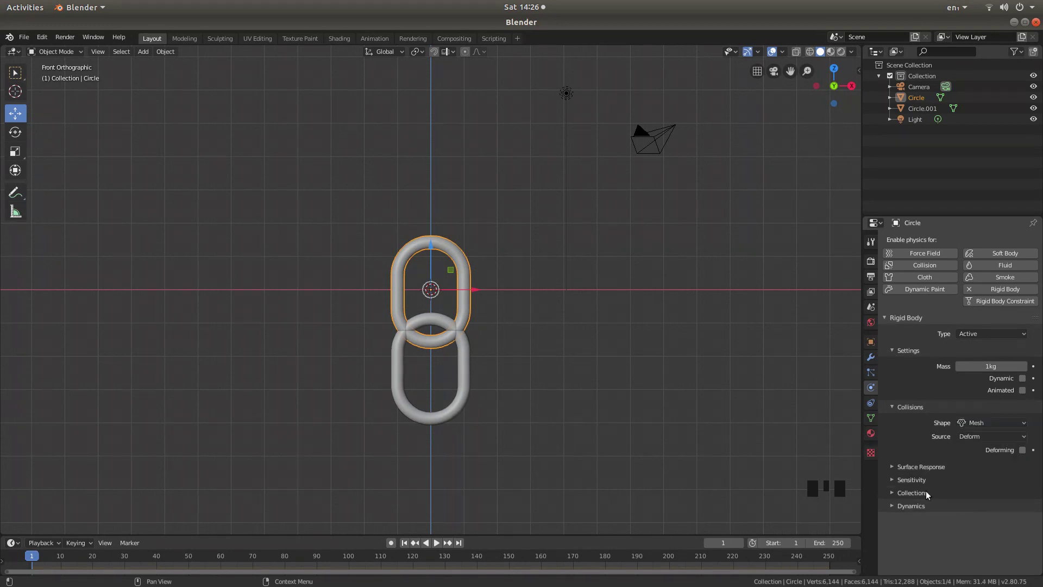
- Rotate the lower link Circle.001 90° about Z so it turns sideways
scroll("down", 3)
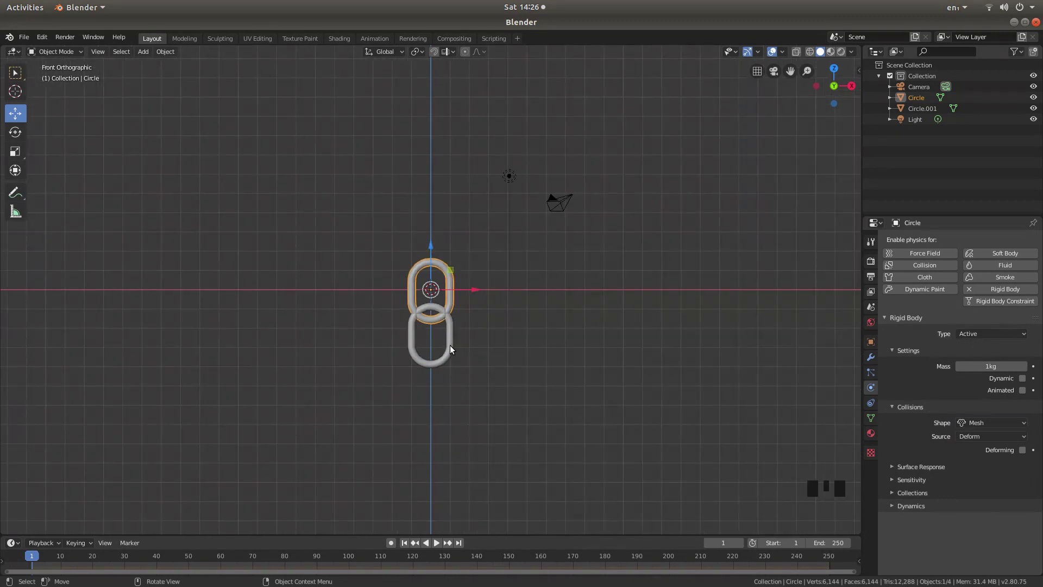
left_click(455, 349)
scroll("up", 3)
scroll("up", 3)
scroll("up", 3)
key("r")
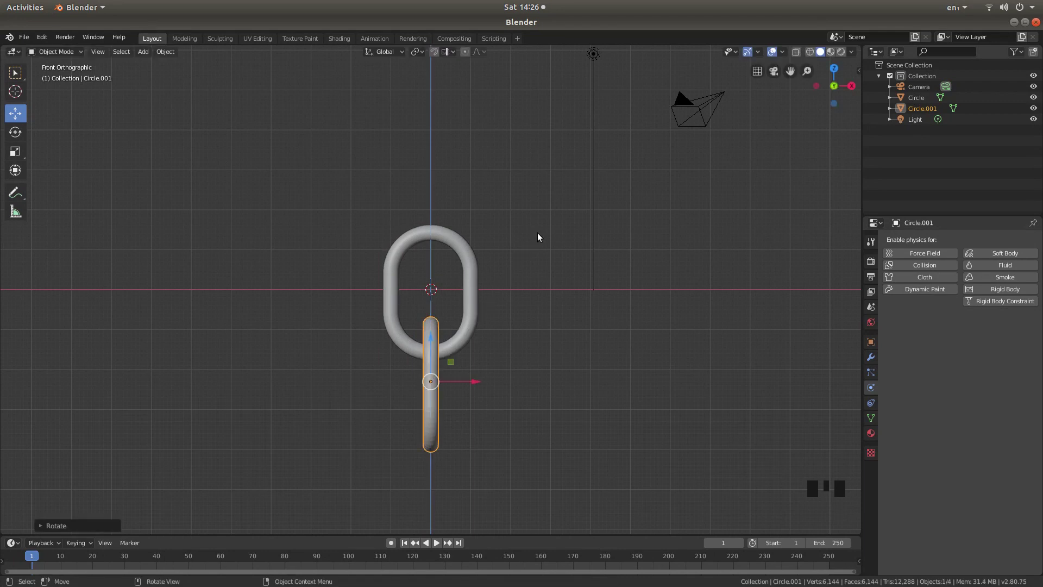
scroll("down", 3)
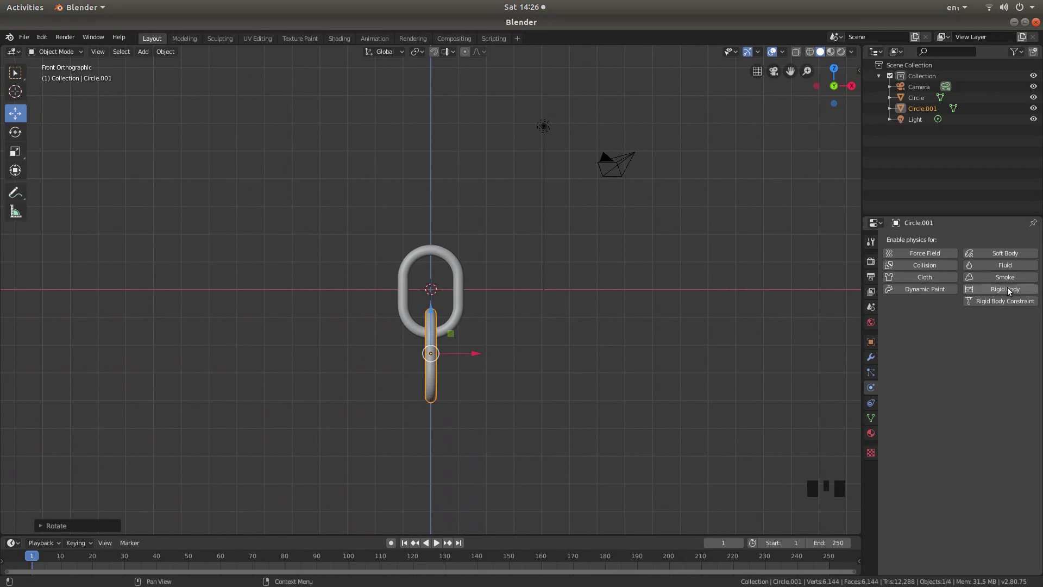
- Give Circle.001 a dynamic rigid body with a Mesh collision shape
left_click(1009, 290)
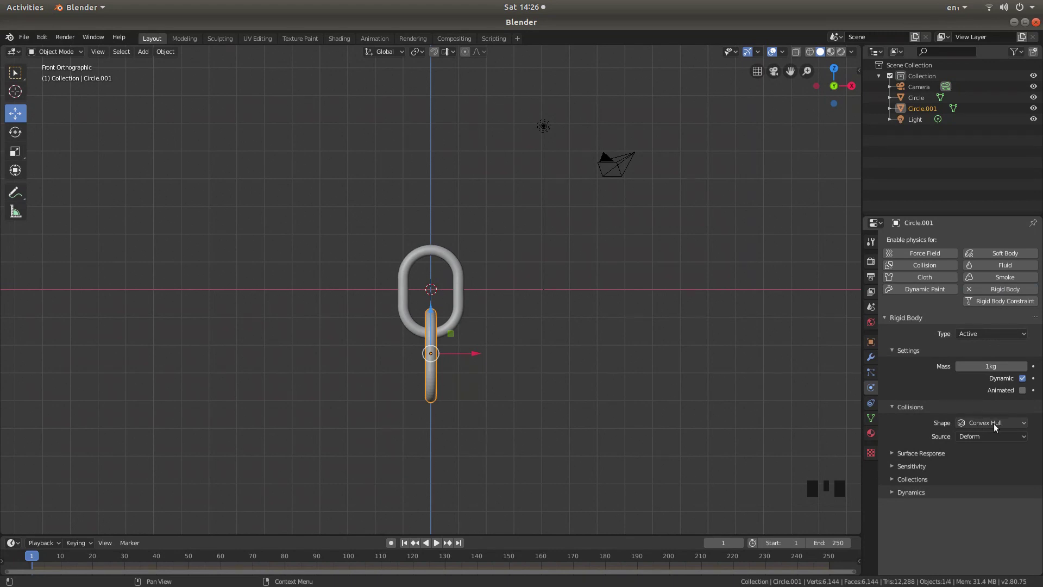
left_click(998, 426)
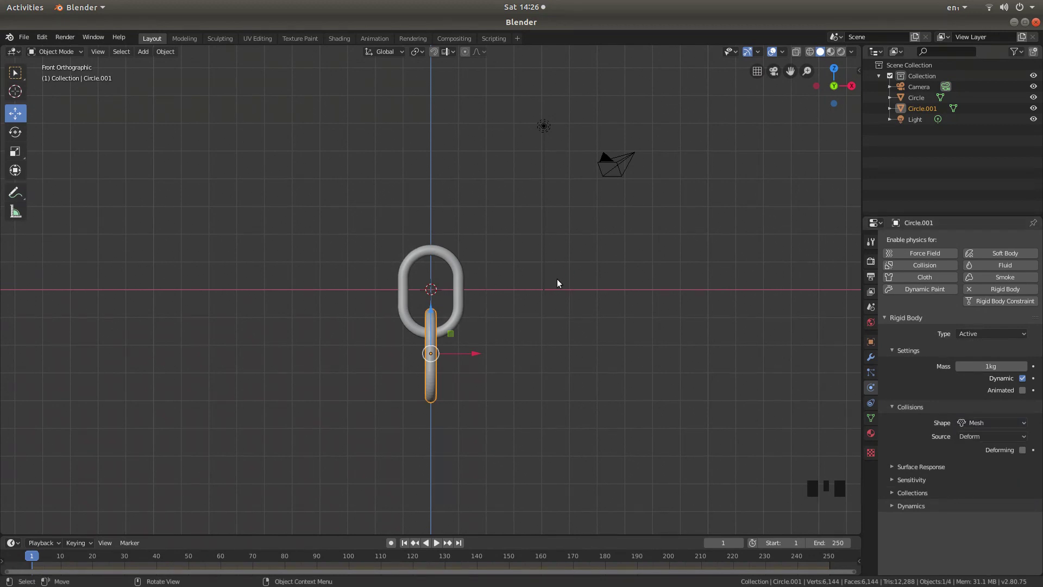
- Duplicate Circle.001 as Circle.002, move it below in Right view and turn it 90° flat again
key("shift+d")
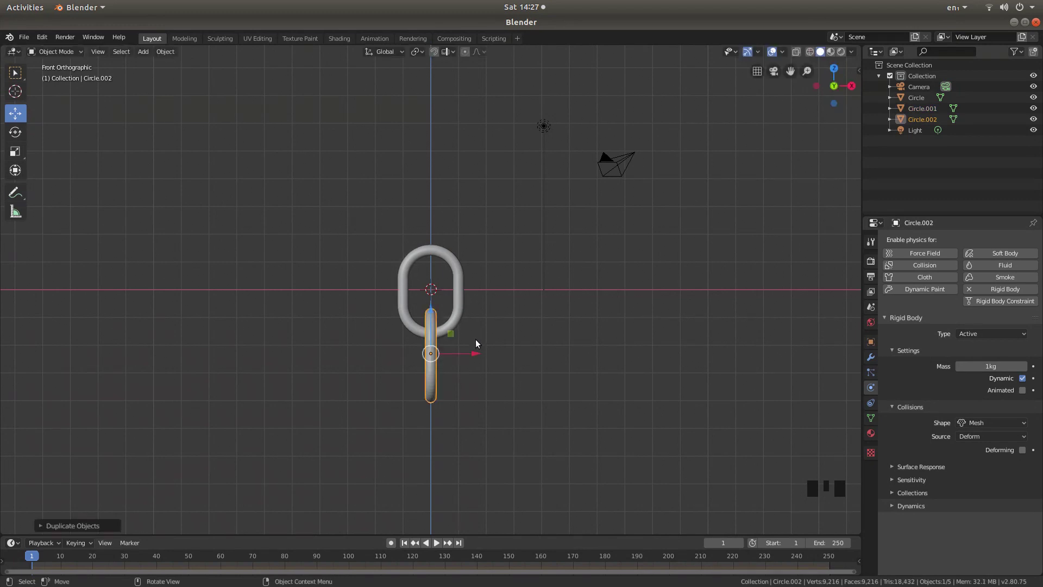
key("KP_3")
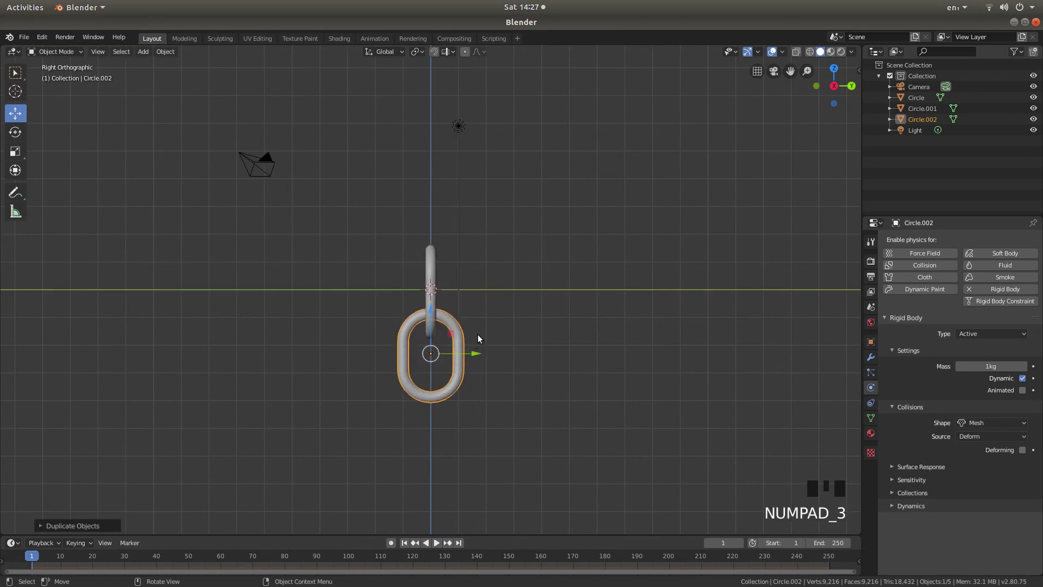
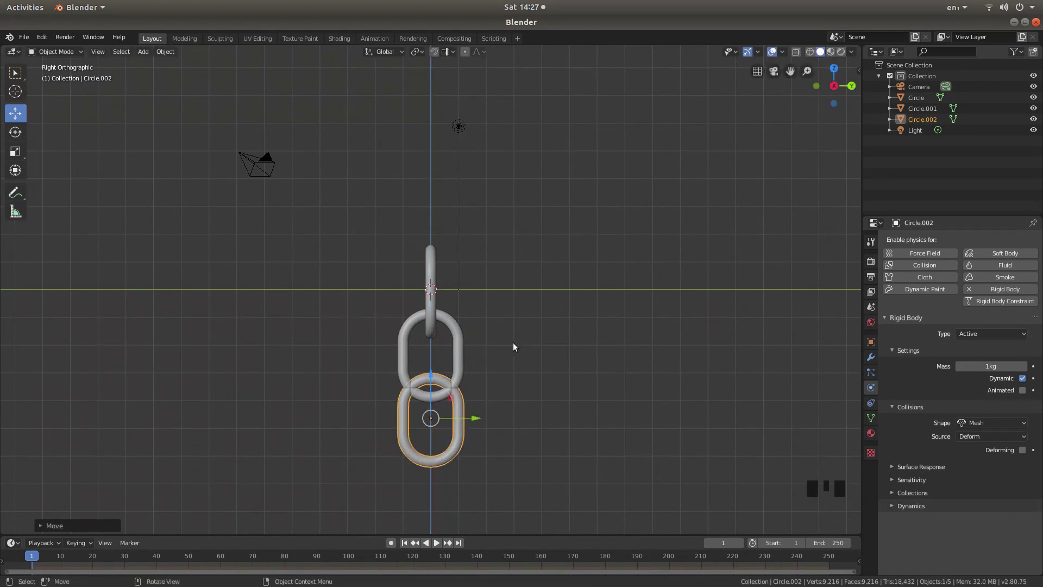
key("r")
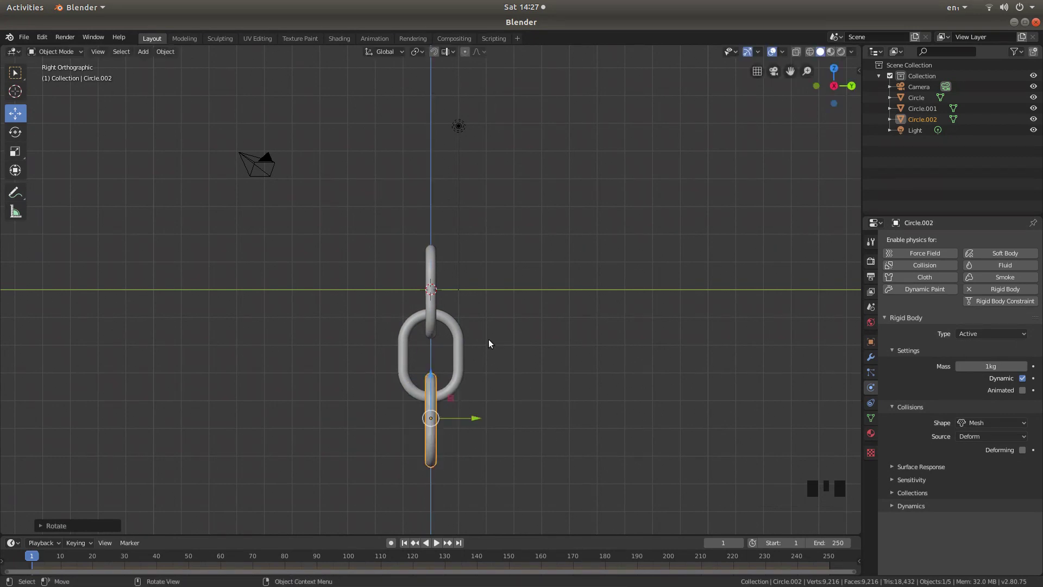
- Nudge Circle.002 into place so the three links hang neatly interlocked
key("KP_1")
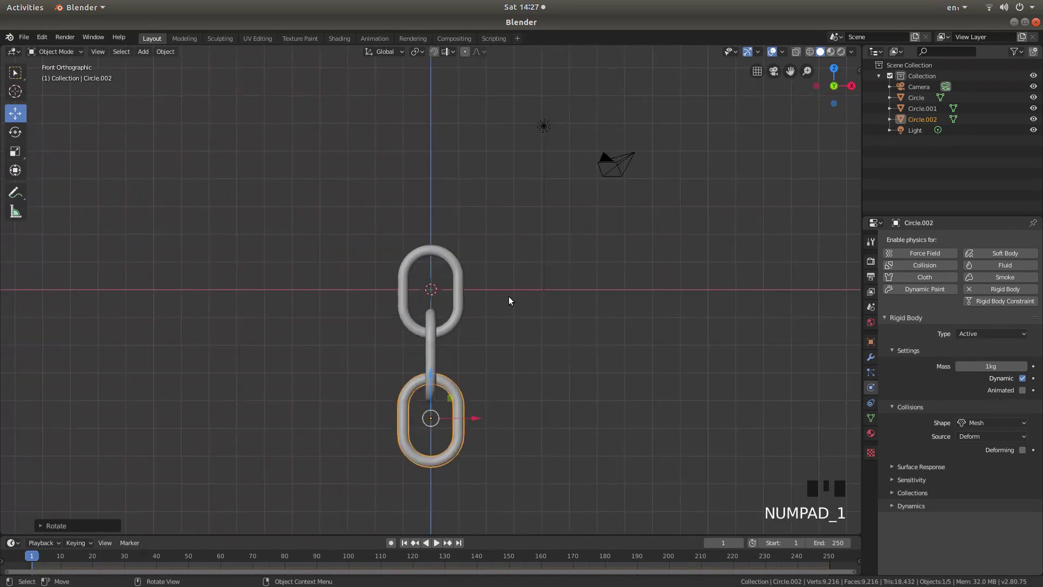
scroll("down", 3)
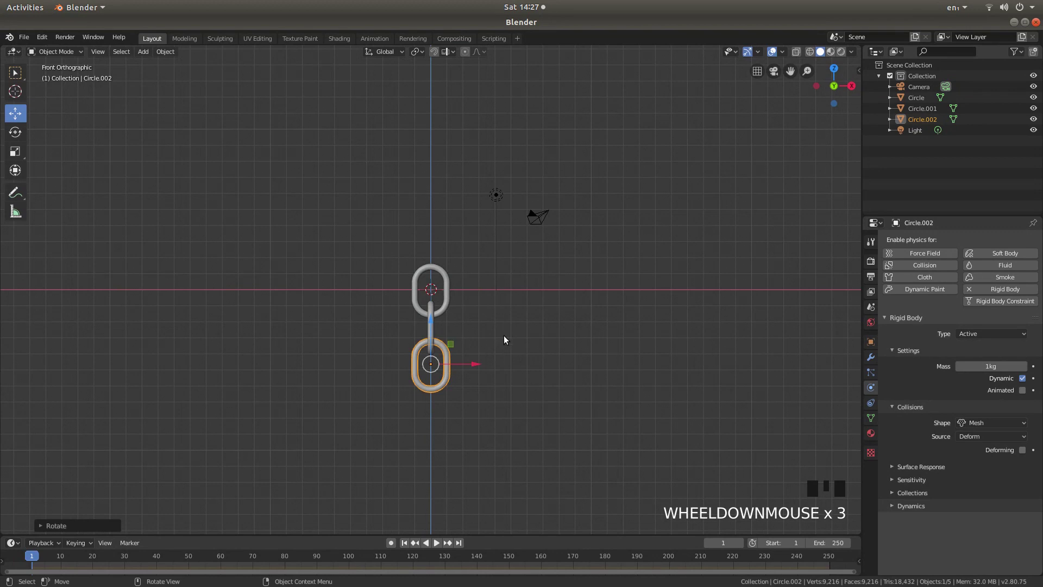
left_click_drag(508, 347, 519, 327)
scroll("down", 3)
scroll("up", 3)
scroll("down", 3)
left_click_drag(514, 331, 550, 337)
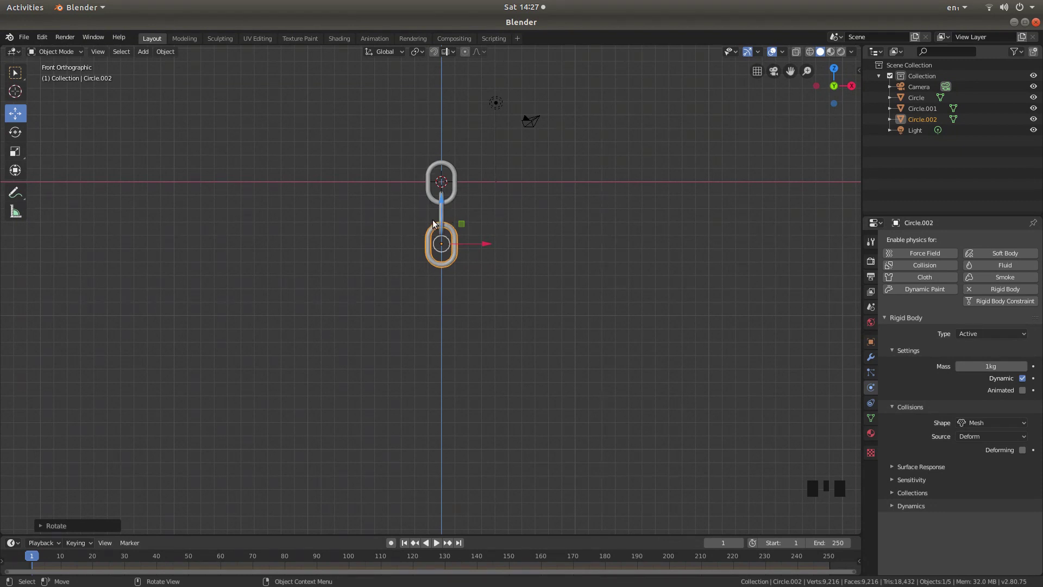
scroll("up", 3)
scroll("down", 3)
scroll("up", 3)
left_click_drag(523, 225, 451, 260)
left_click(451, 260)
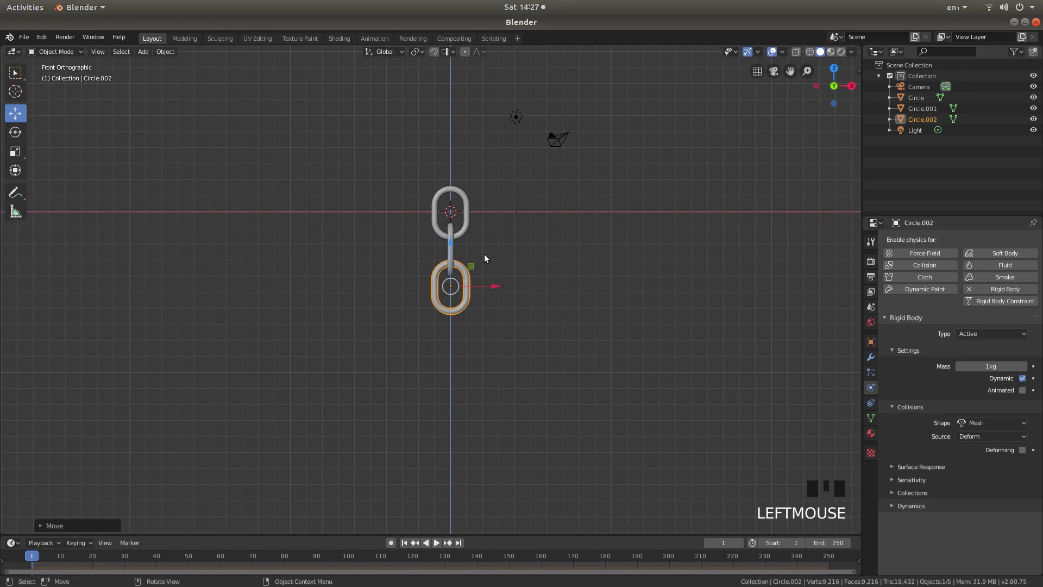
scroll("up", 3)
- Duplicate the middle and bottom links twice and move the copies down the Z axis
left_click(480, 205)
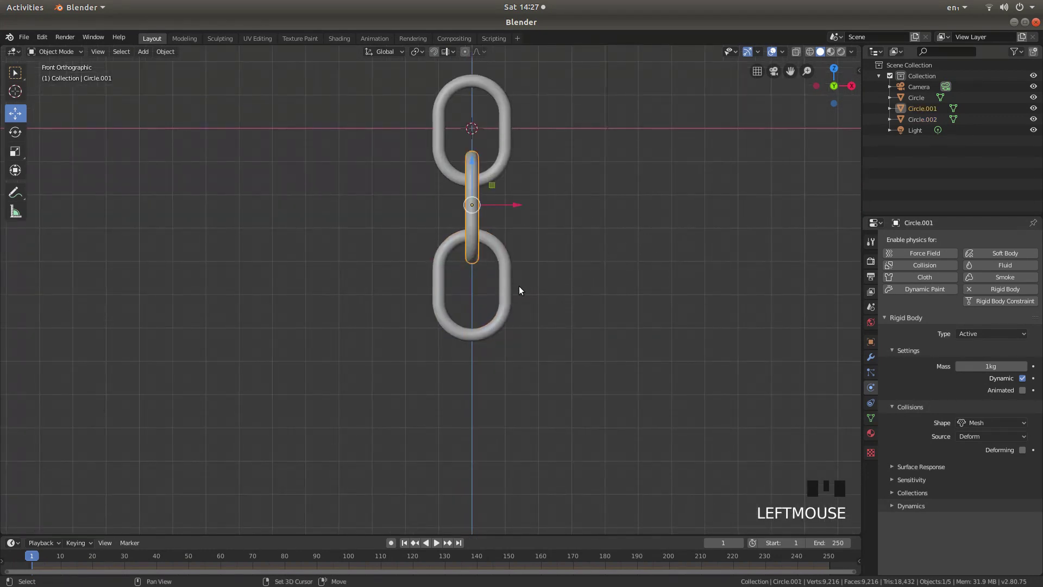
left_click(512, 288)
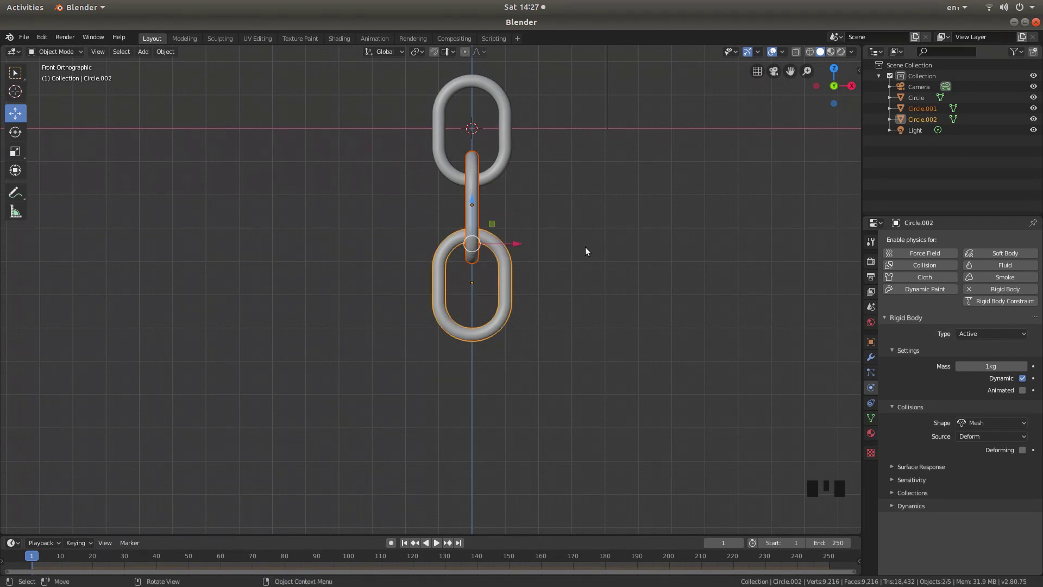
key("shift+d")
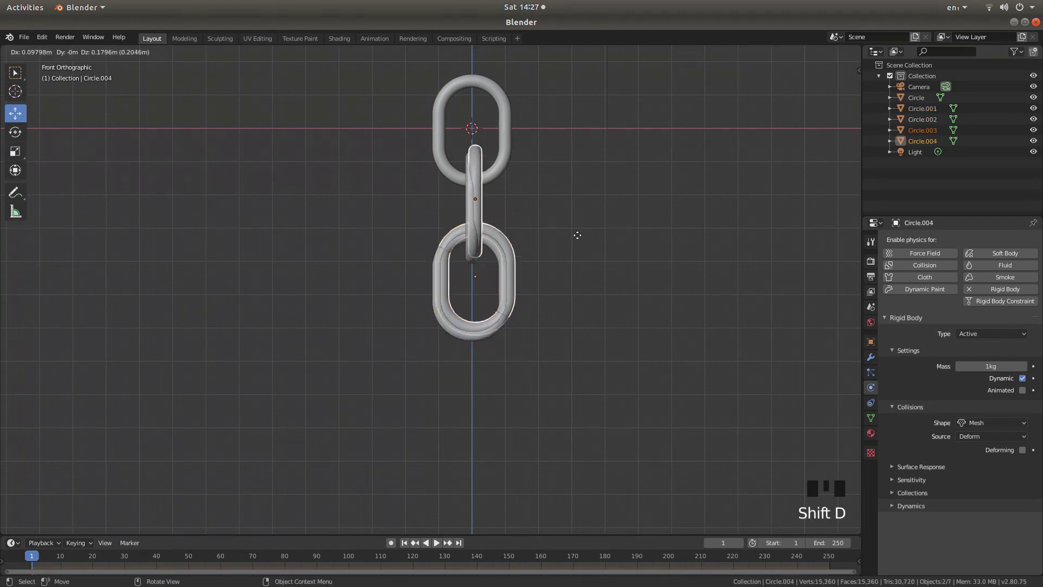
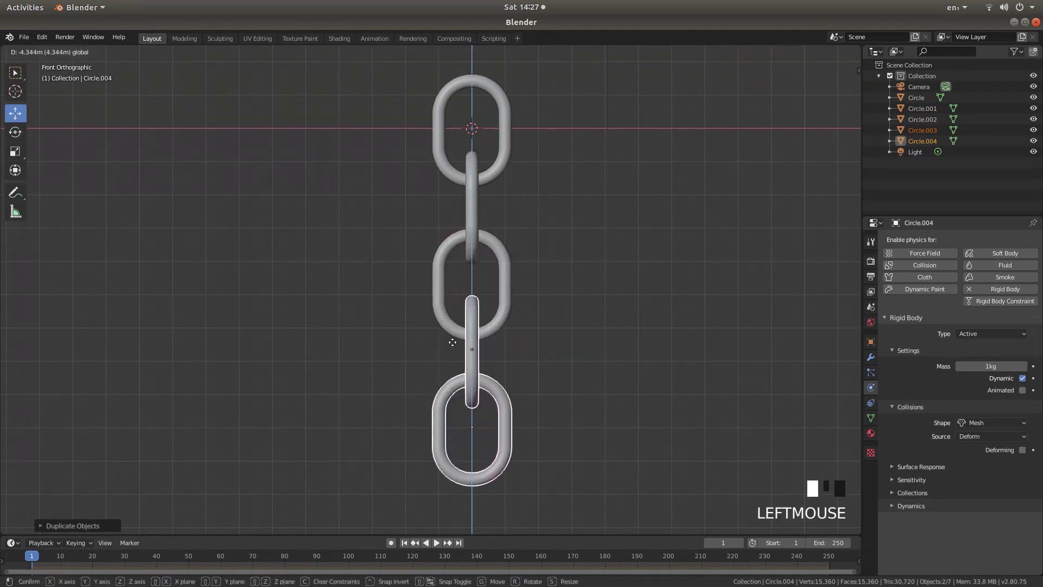
scroll("down", 3)
key("shift+d")
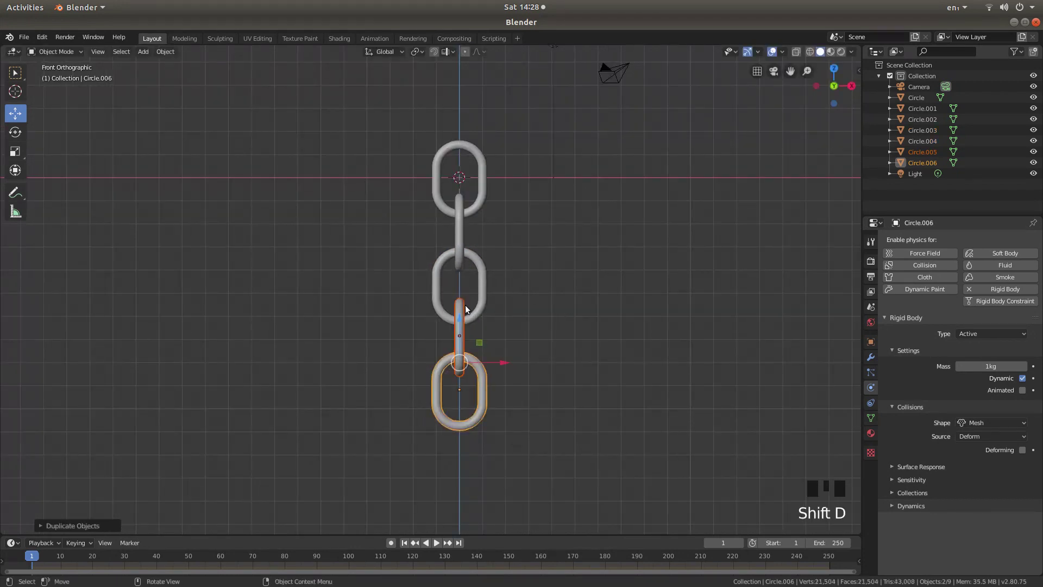
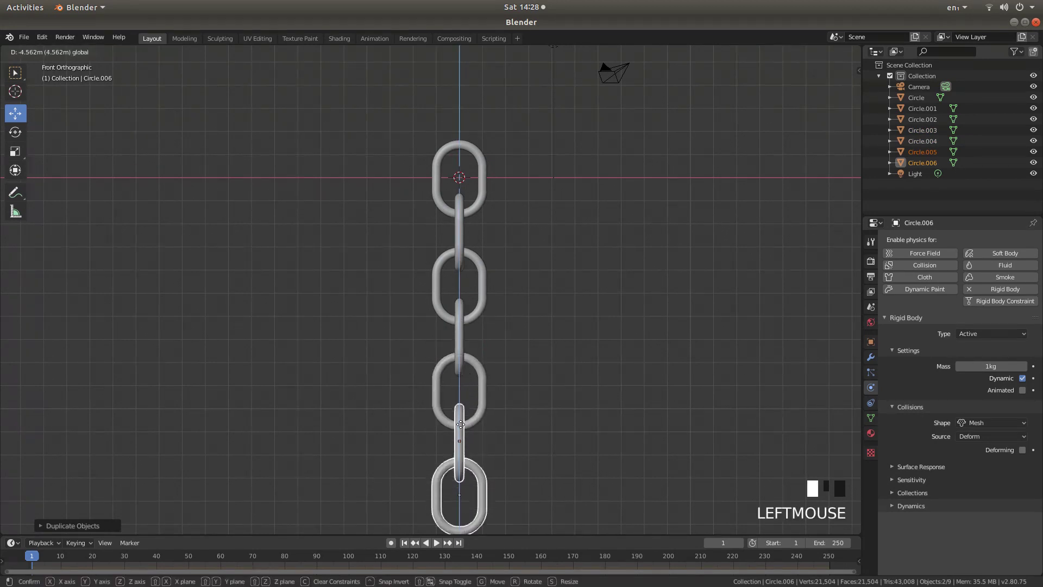
left_click_drag(528, 407, 516, 262)
key("KP_1")
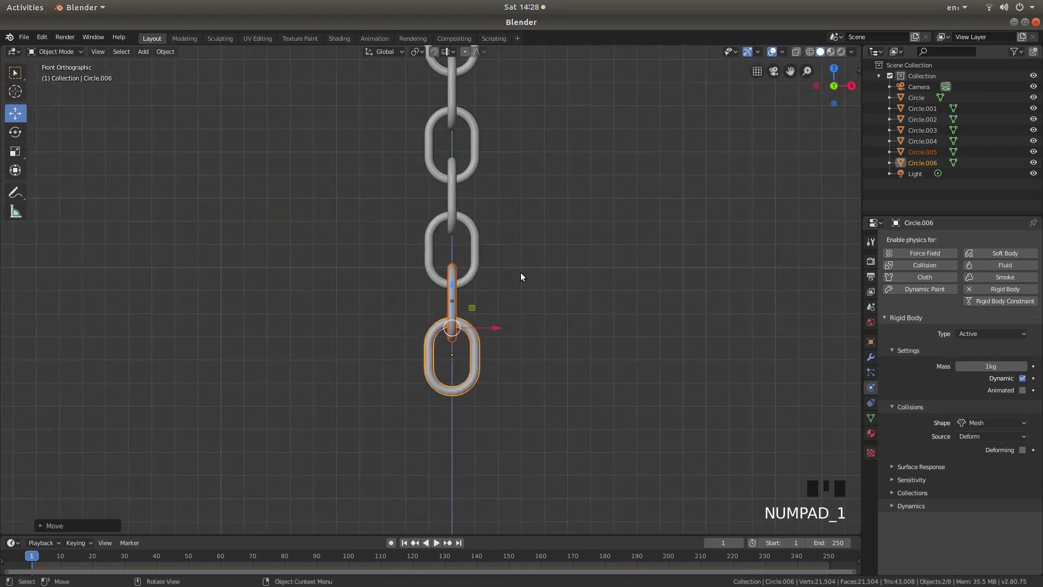
- Keep duplicating the bottom links downward until the chain reaches Circle.012
key("shift+d")
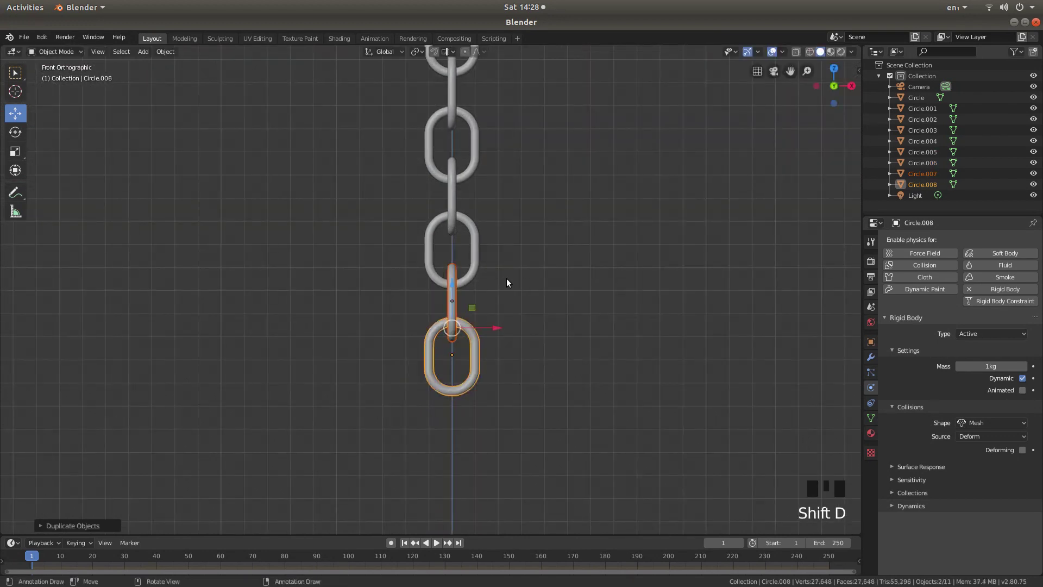
left_click(456, 286)
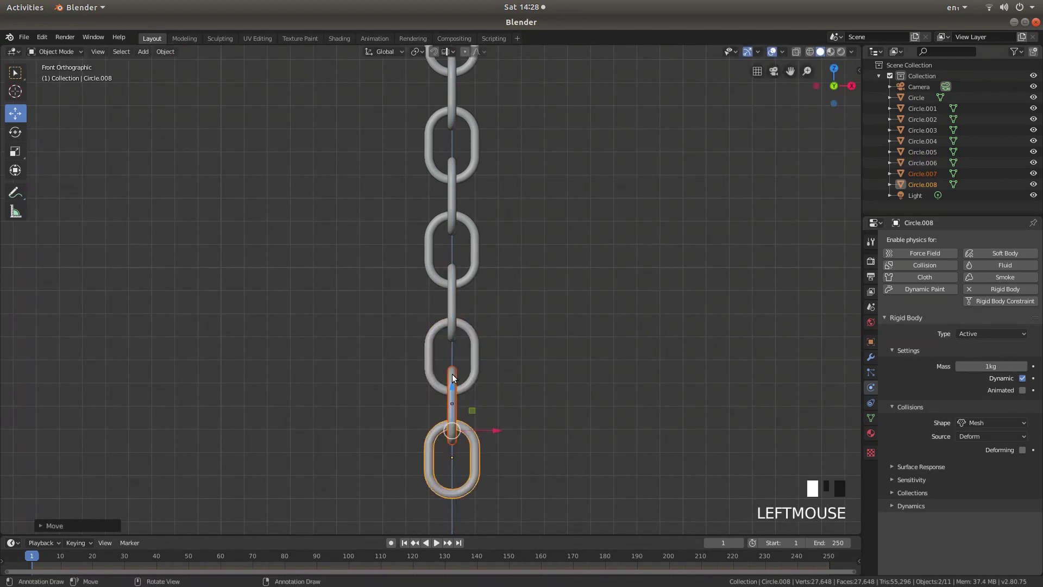
scroll("down", 3)
key("shift+d")
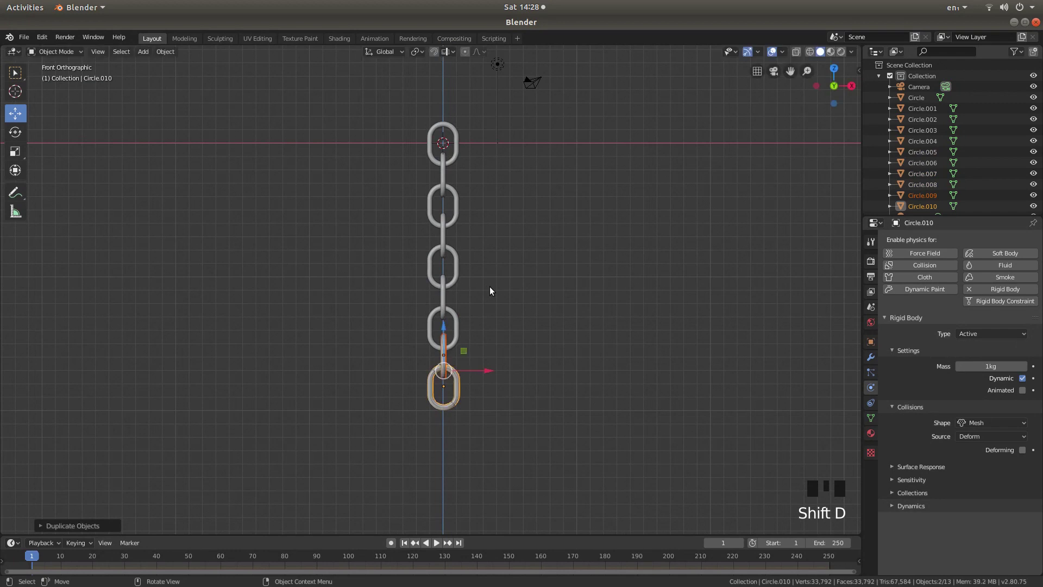
left_click(449, 326)
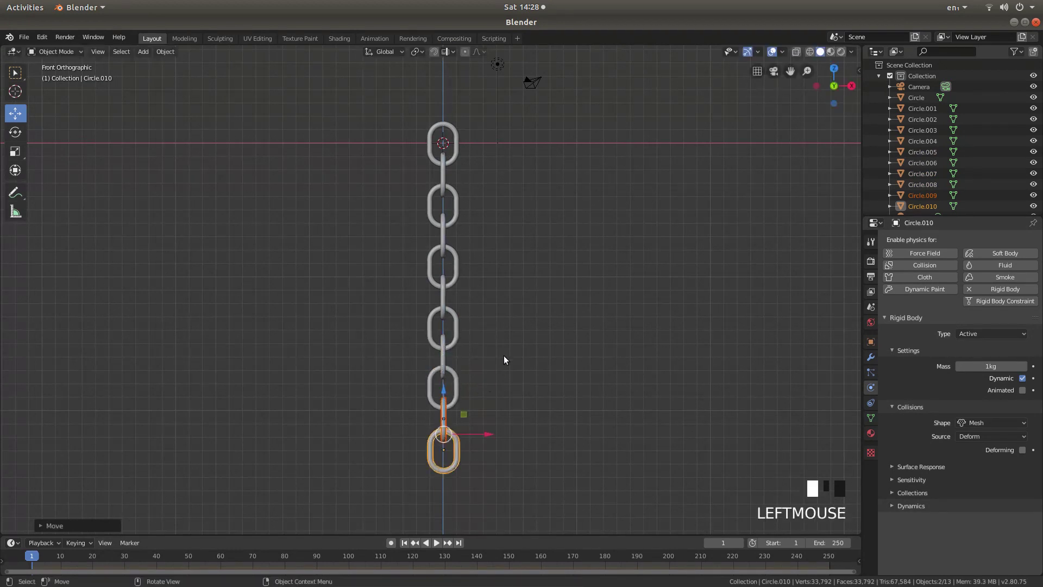
key("shift+d")
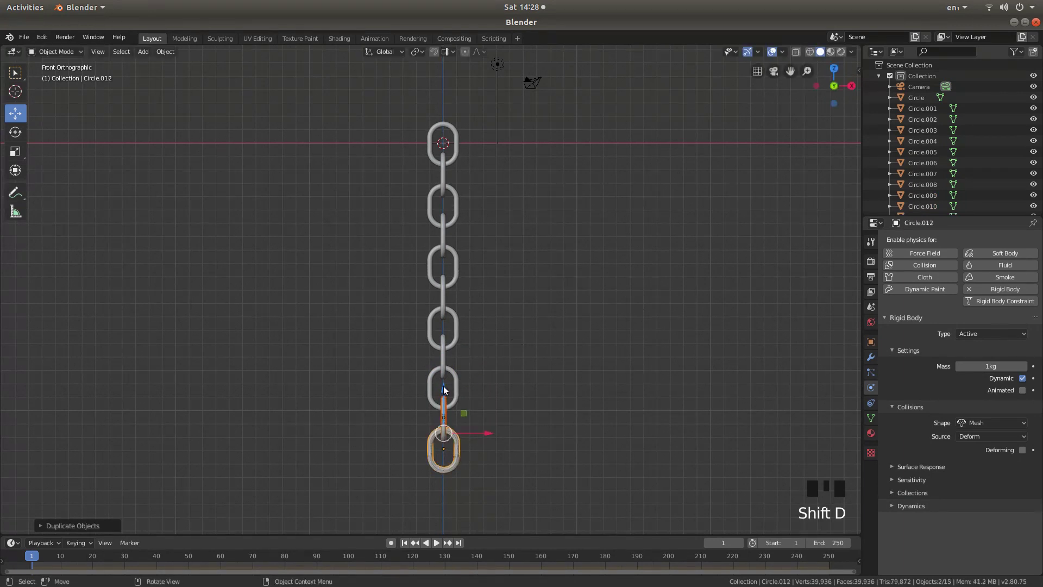
left_click(448, 388)
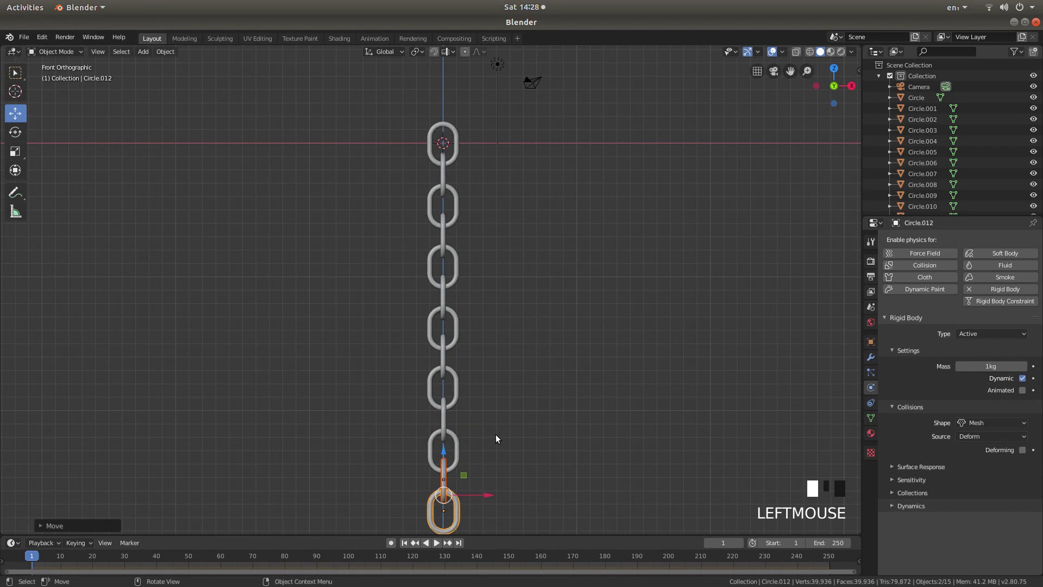
left_click_drag(504, 432, 481, 167)
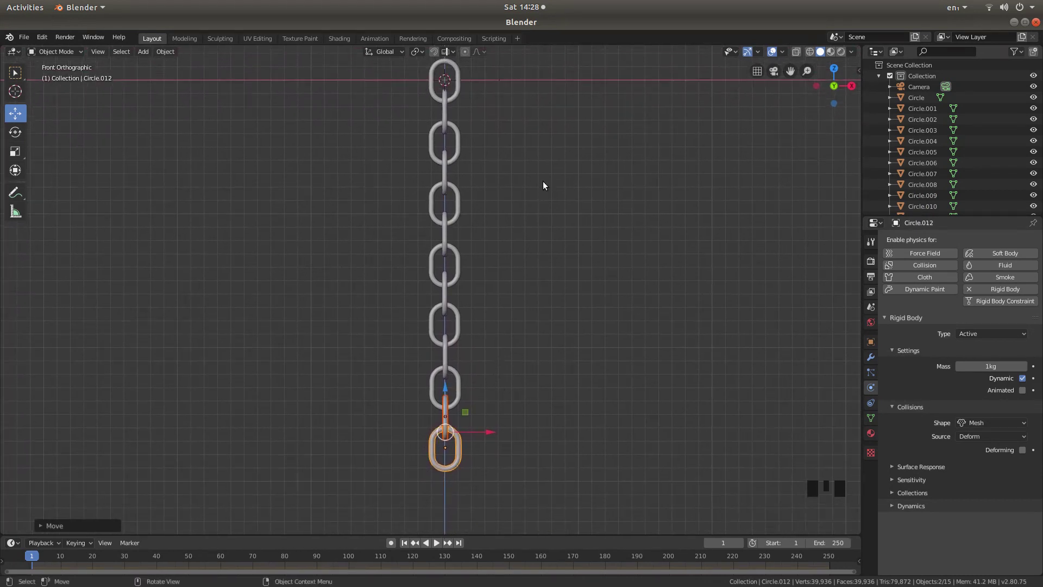
left_click_drag(580, 268, 524, 238)
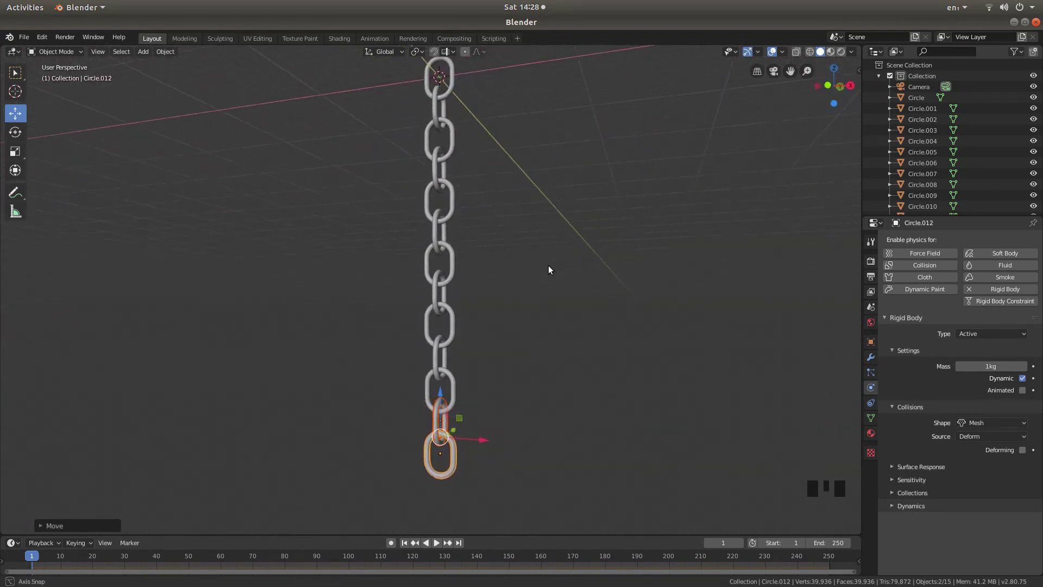
scroll("down", 3)
left_click(442, 409)
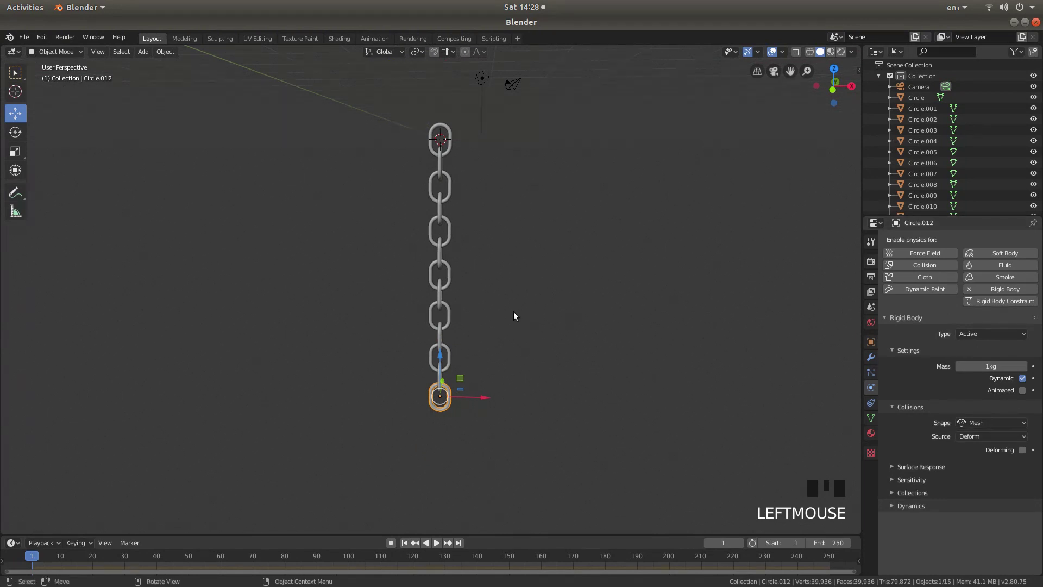
left_click(442, 291)
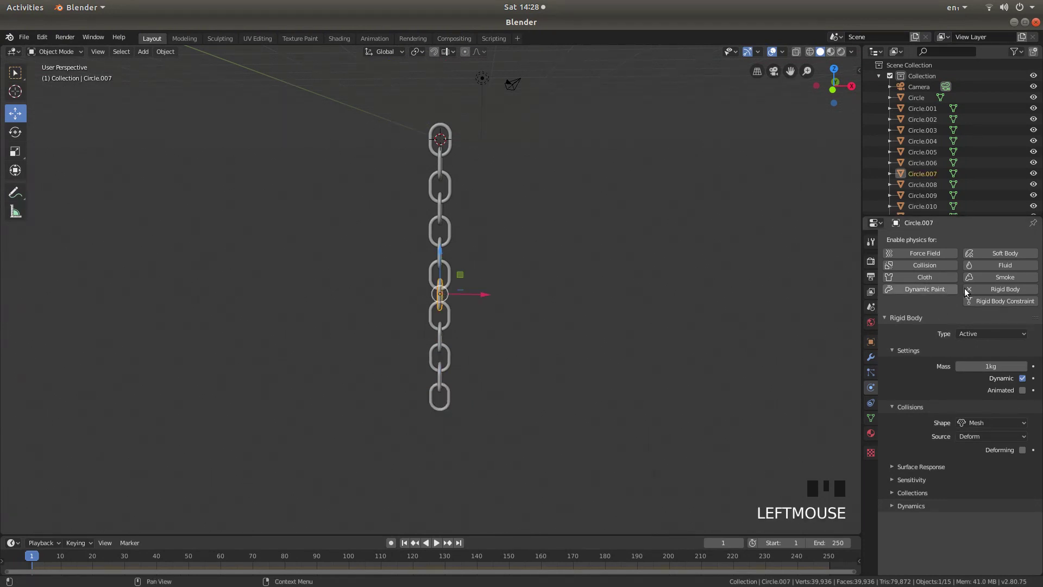
scroll("up", 3)
scroll("down", 3)
- Add a UV sphere scaled up to about 6 as the wrecking ball below the last link
key("KP_1")
scroll("down", 3)
key("shift+a")
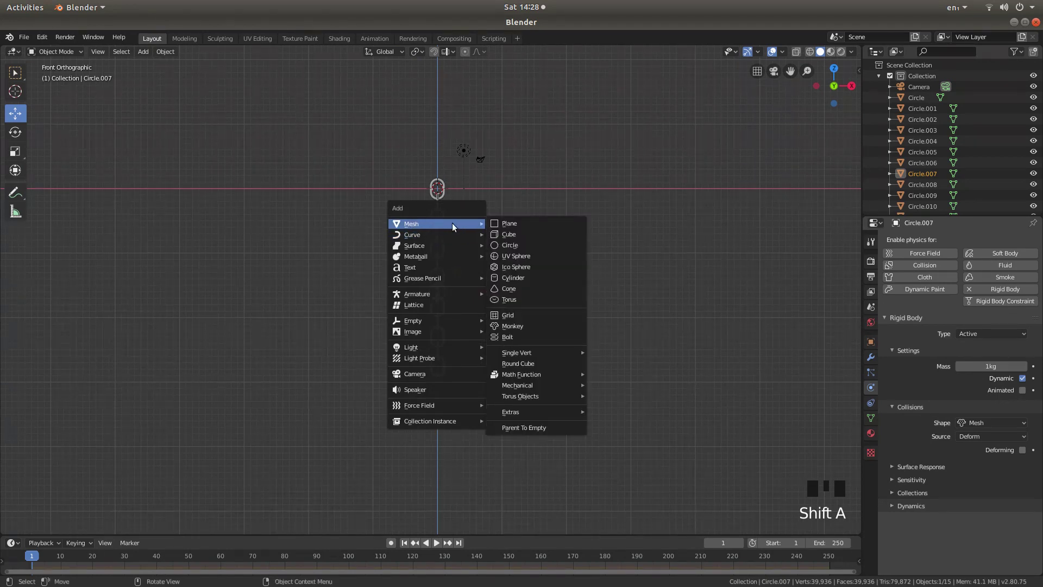
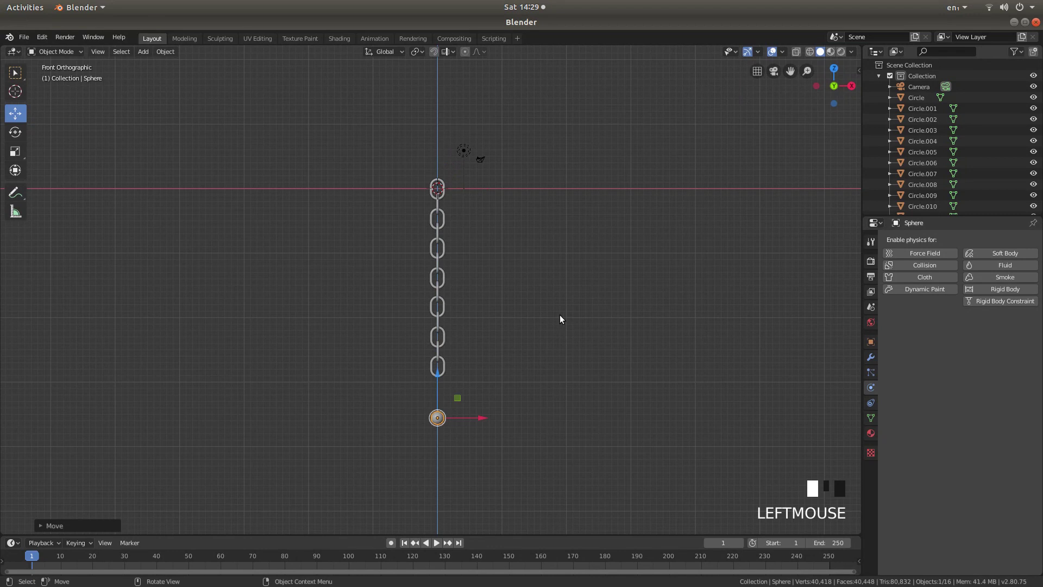
key("s")
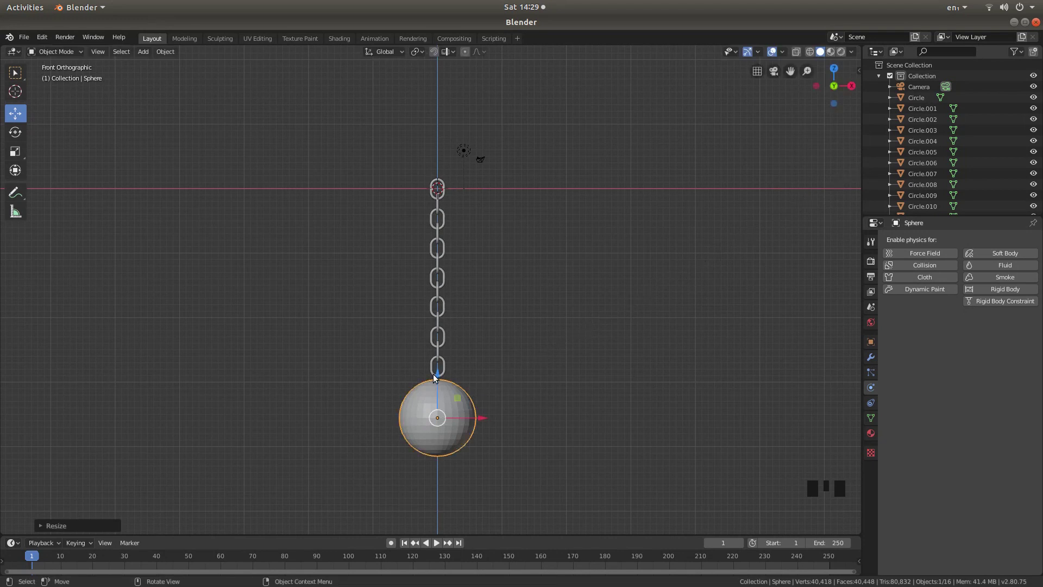
left_click(437, 376)
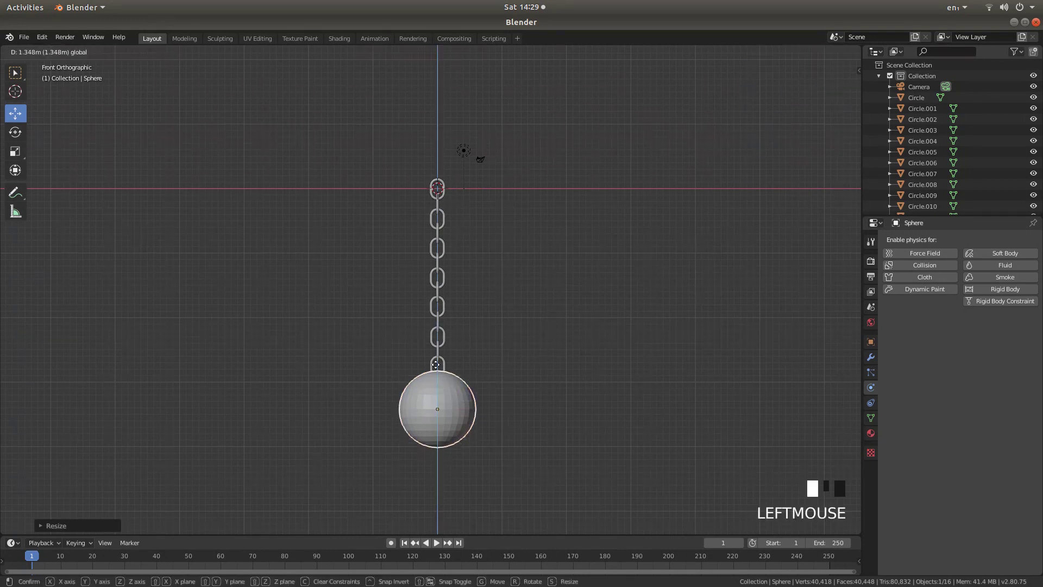
scroll("up", 3)
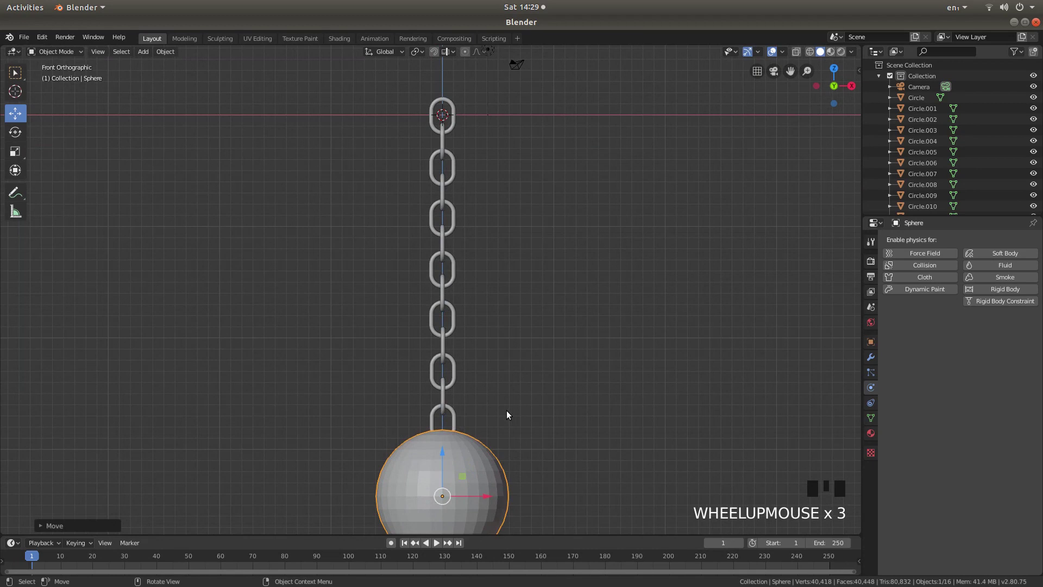
- Join the sphere with the bottom chain link into one object using Ctrl+J
left_click_drag(511, 414, 427, 258)
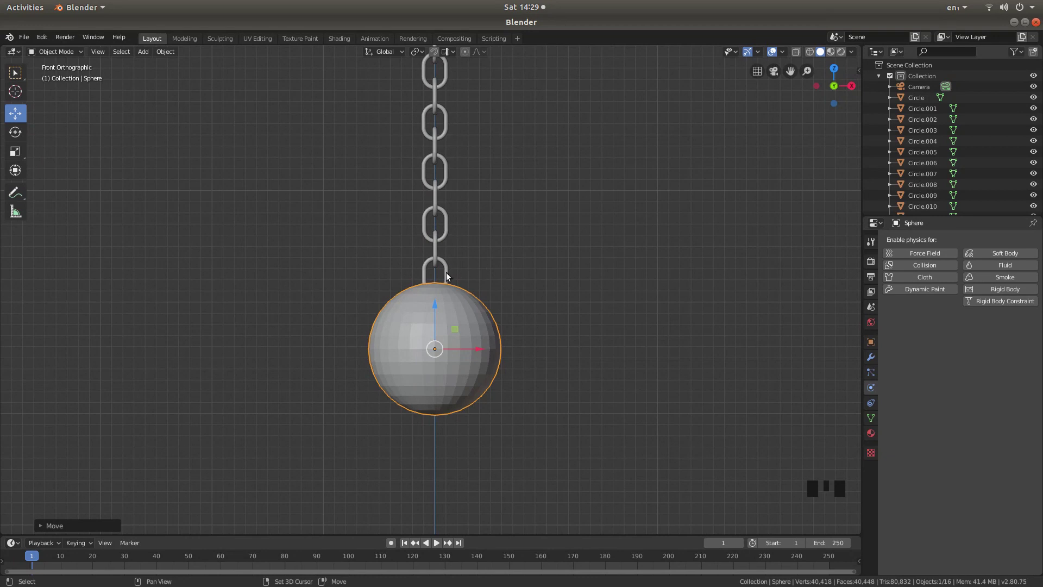
left_click(451, 276)
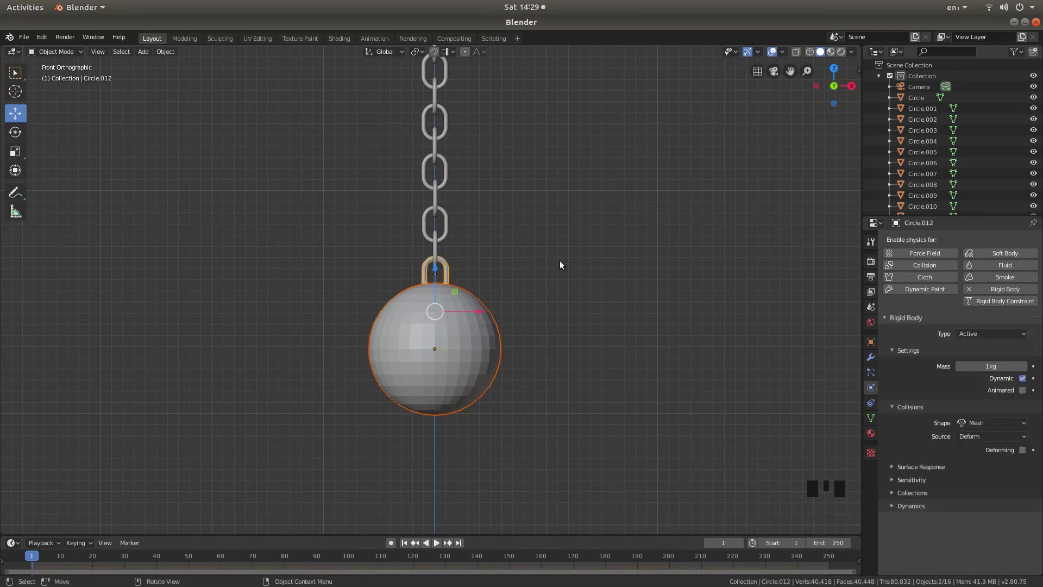
key("ctrl+j")
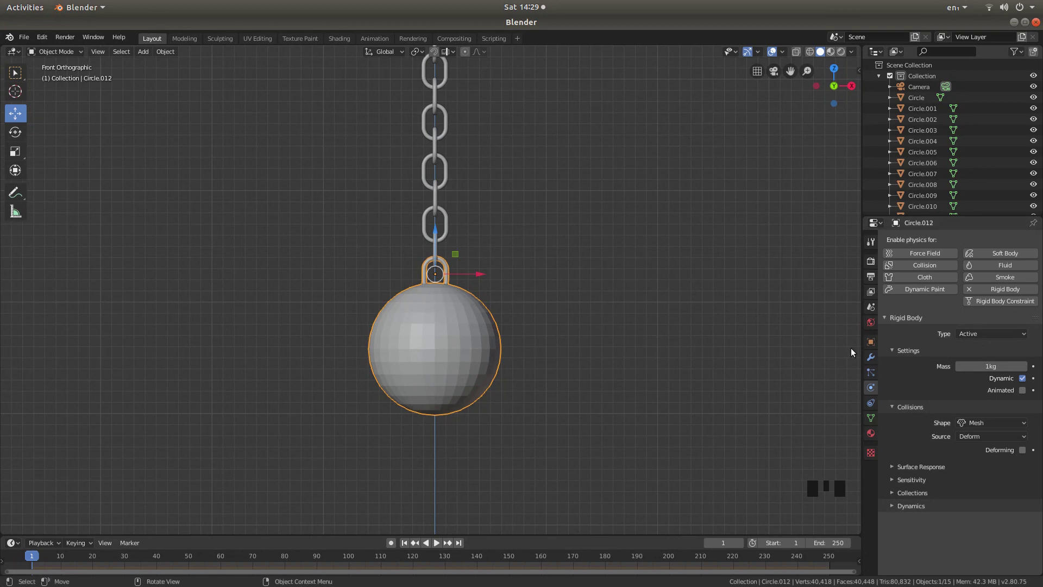
scroll("down", 3)
- Box-select every chain link below the fixed top one together with the ball
left_click_drag(498, 225, 513, 311)
scroll("up", 3)
key("b")
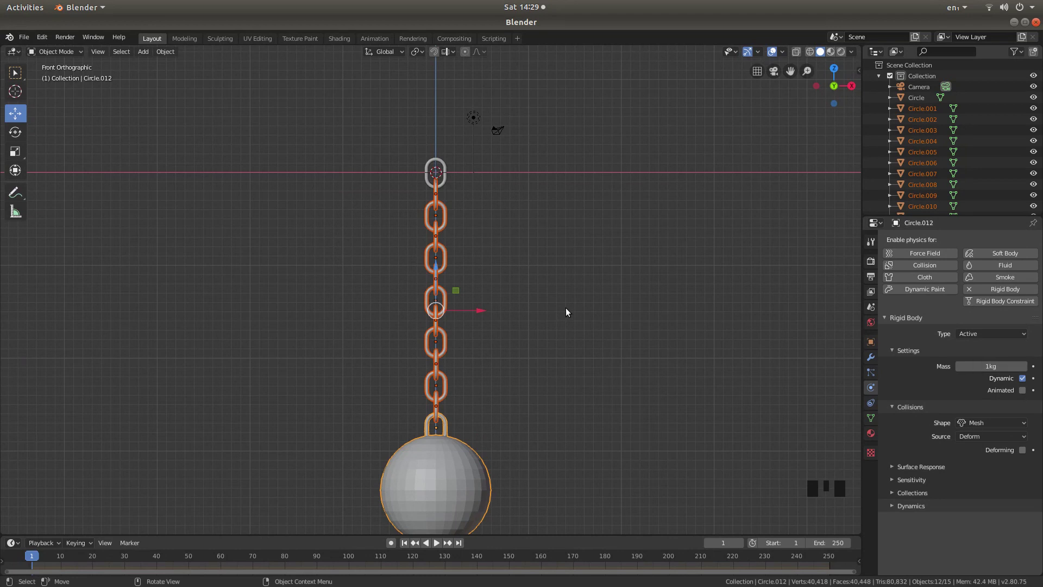
scroll("up", 3)
left_click_drag(534, 219, 419, 448)
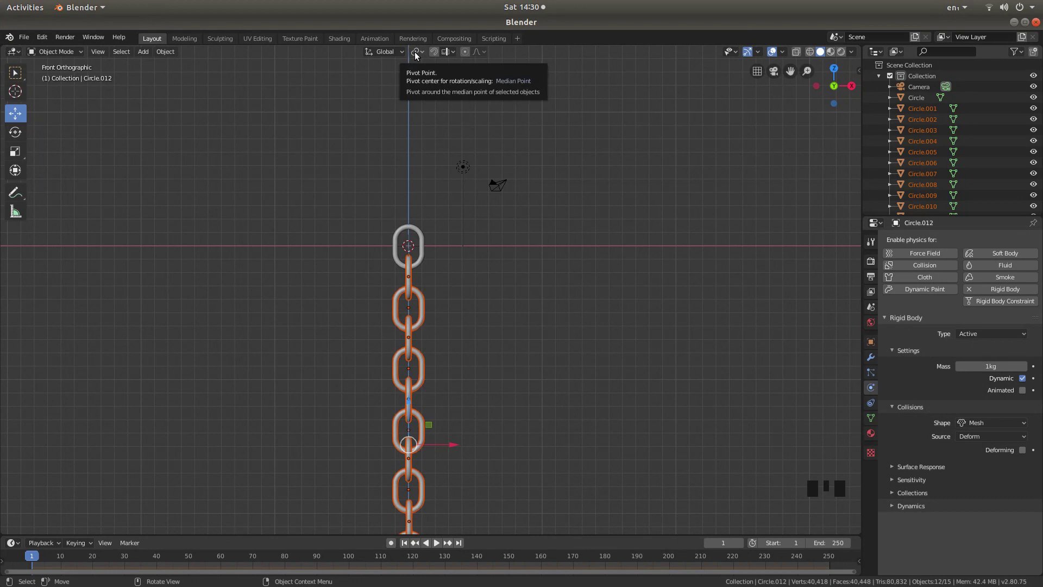
- Set the rotation pivot point to the 3D Cursor at the top link
left_click(420, 55)
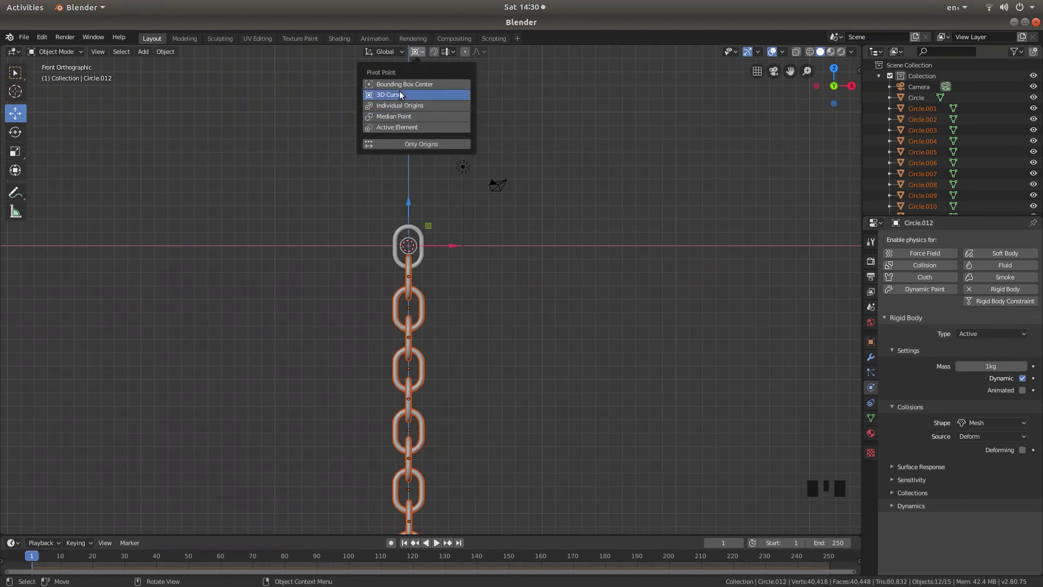
scroll("down", 3)
- Rotate the selected chain and ball diagonally out to the right around the top link
key("r")
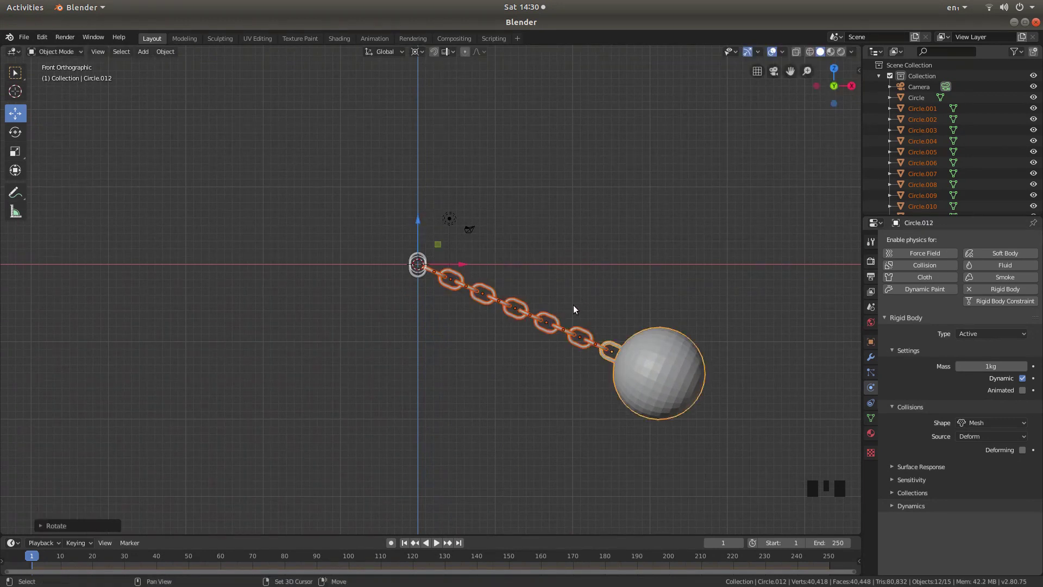
left_click_drag(575, 308, 552, 279)
scroll("up", 3)
left_click_drag(514, 178, 559, 273)
scroll("up", 3)
- Select the fixed top Circle link to check its rigid body settings
left_click(358, 256)
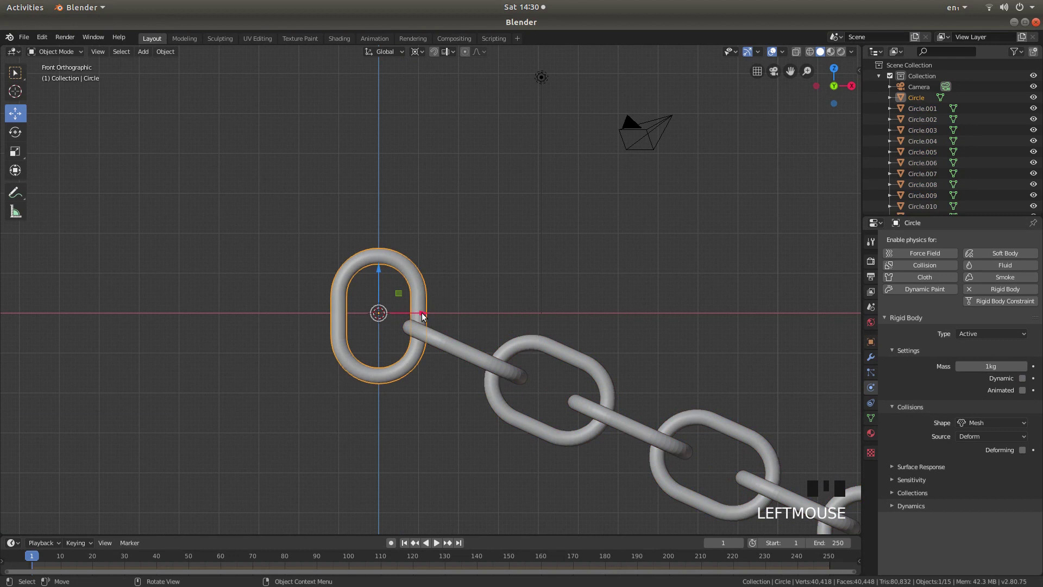
left_click_drag(424, 315, 567, 239)
scroll("down", 3)
scroll("up", 3)
- Play the rigid body simulation so the wrecking ball swings down on its chain
left_click_drag(562, 259, 597, 178)
left_click(443, 547)
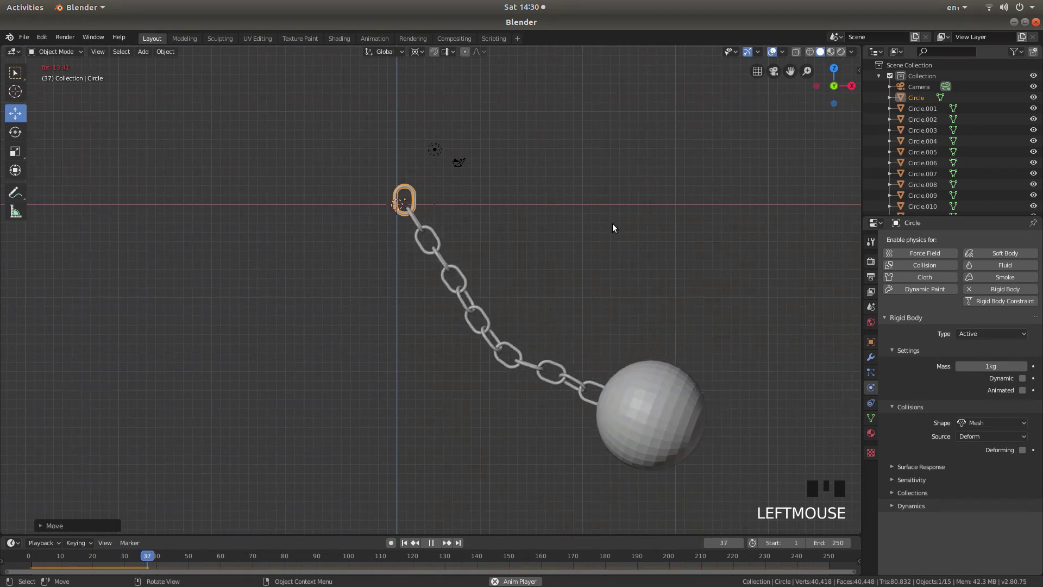